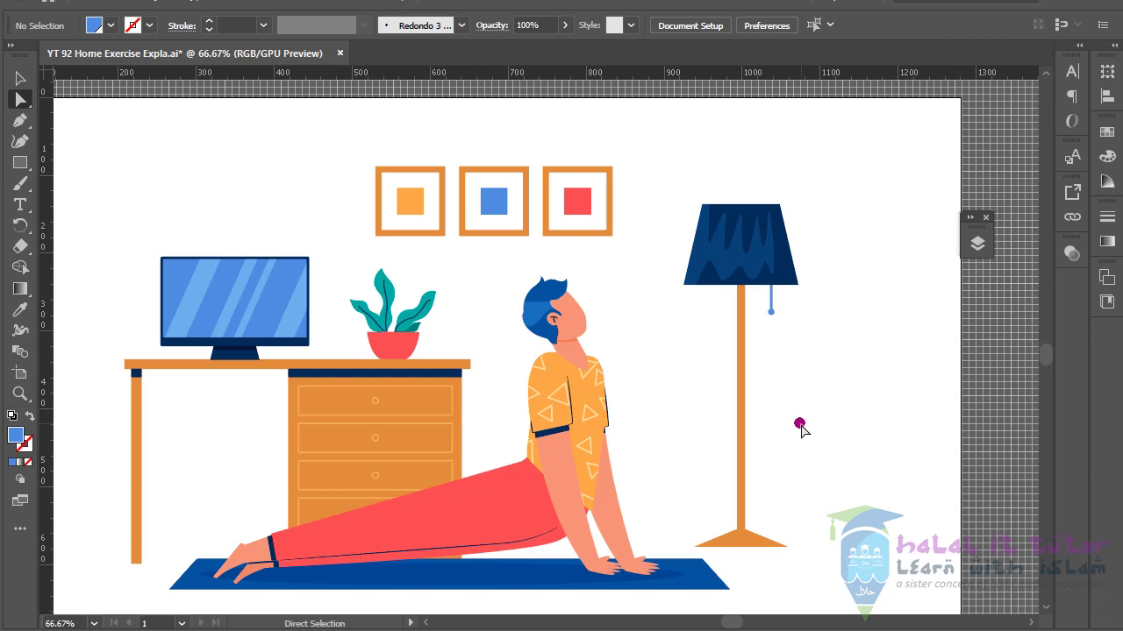
- Show the Layers panel and highlight the Leg and Ch Body layers of the character
click(512, 527)
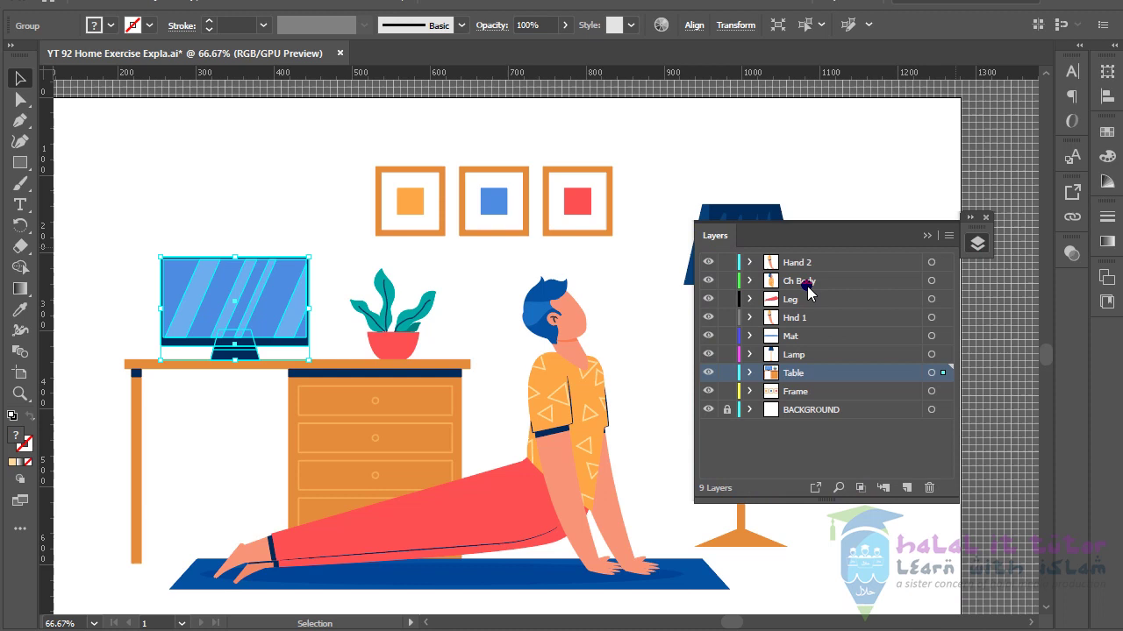
click(800, 306)
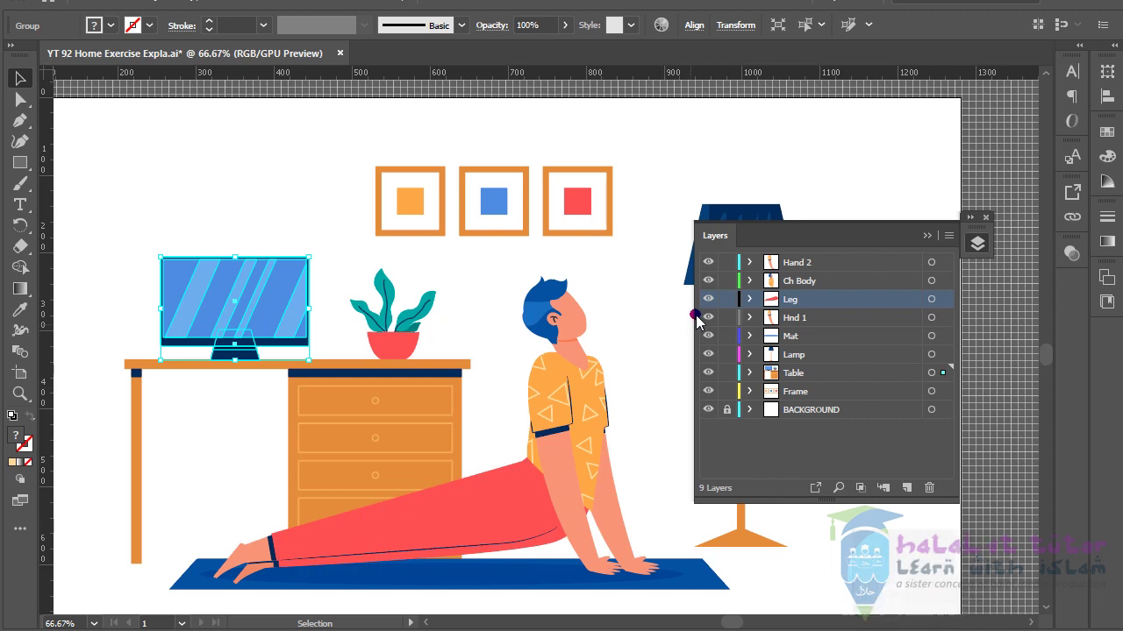
click(801, 290)
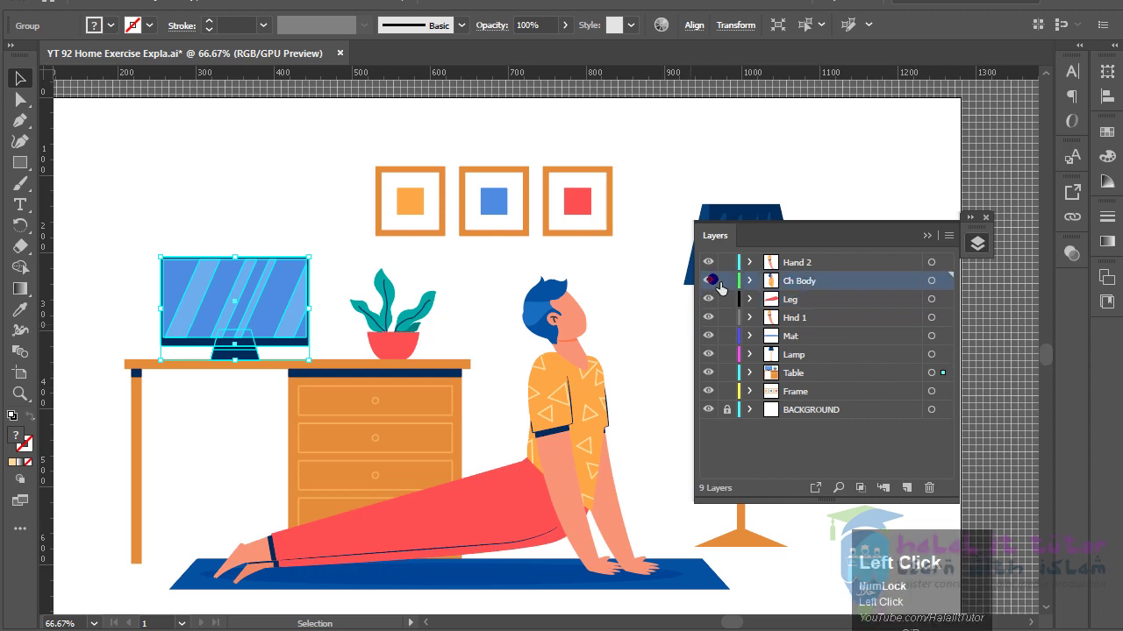
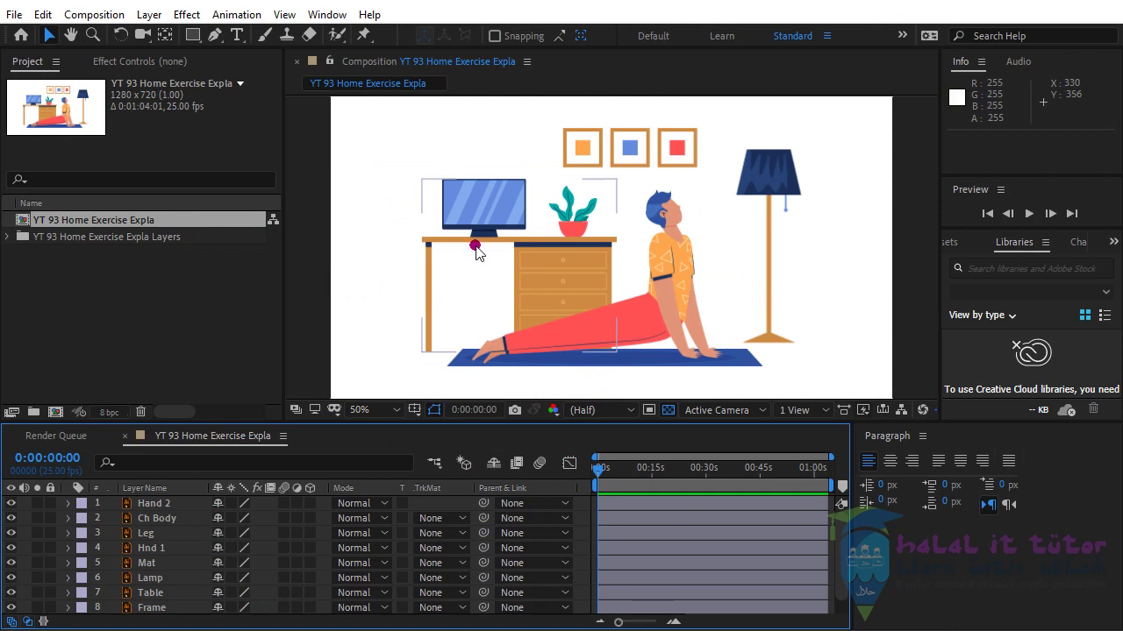
- Select every layer with Ctrl+A and switch on Motion Blur for all of them
click(164, 511)
key(ctrl+a)
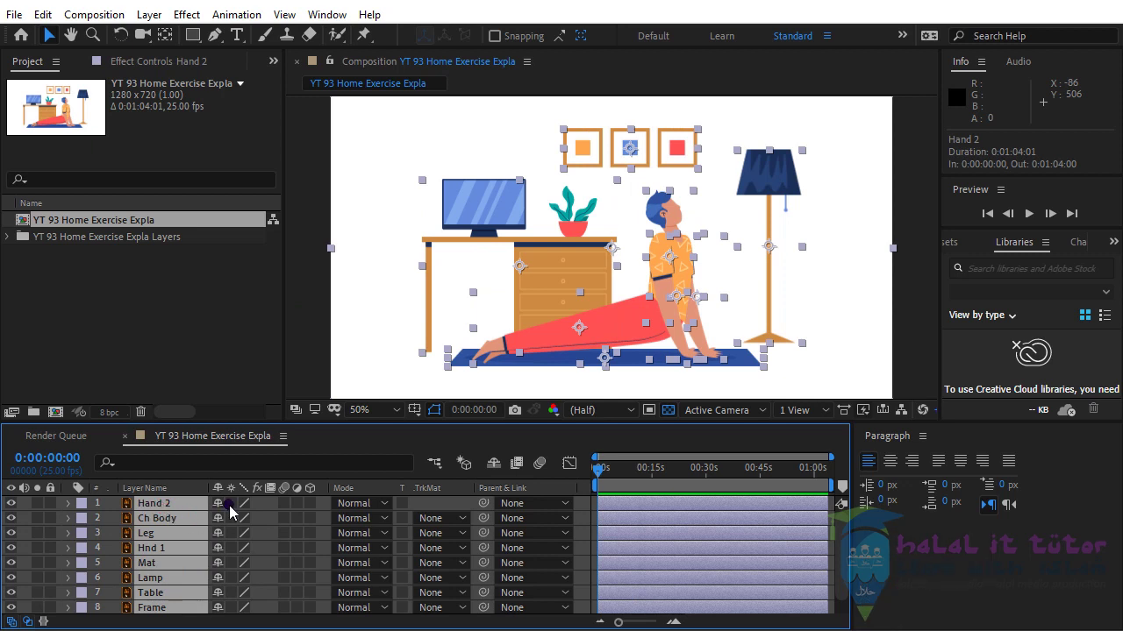
click(235, 511)
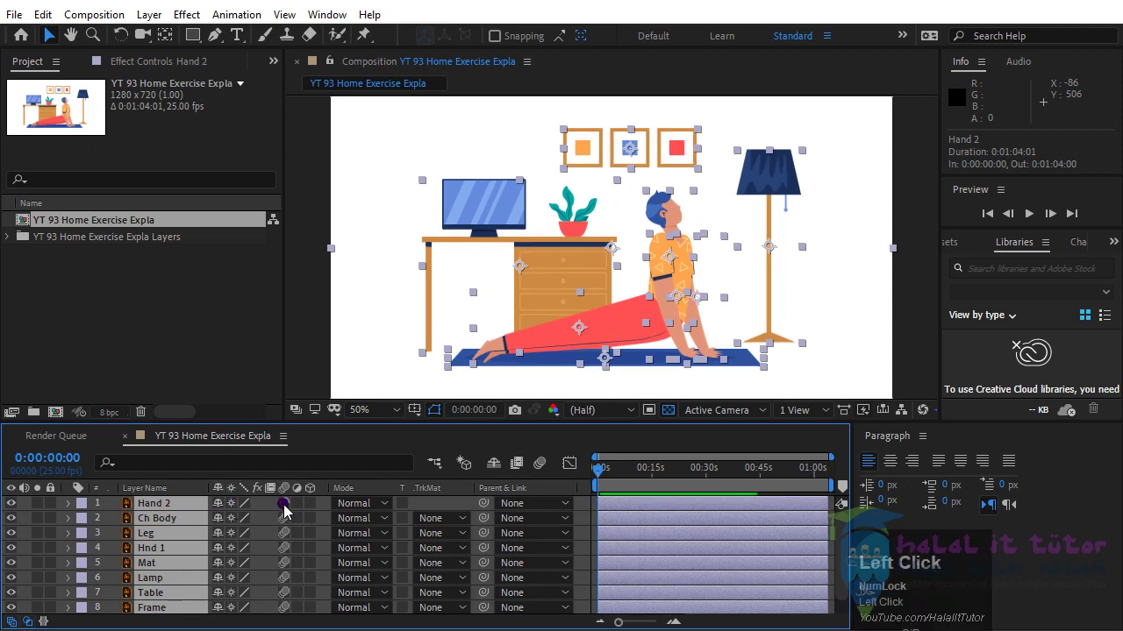
scroll(up, 3)
drag(754, 293, 761, 244)
scroll(down, 3)
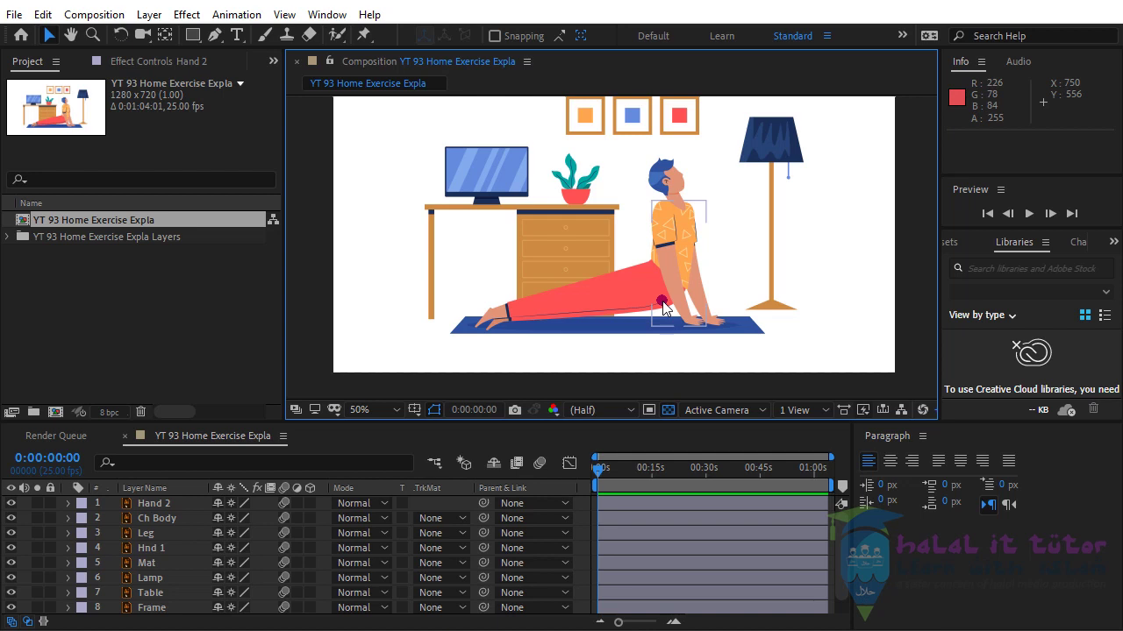
scroll(up, 3)
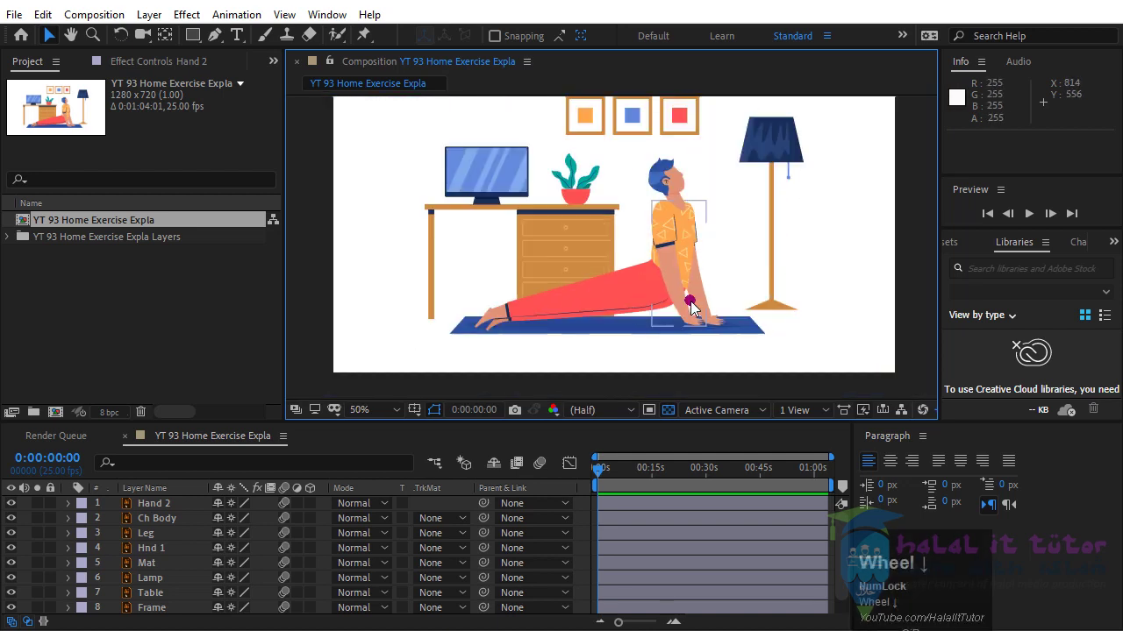
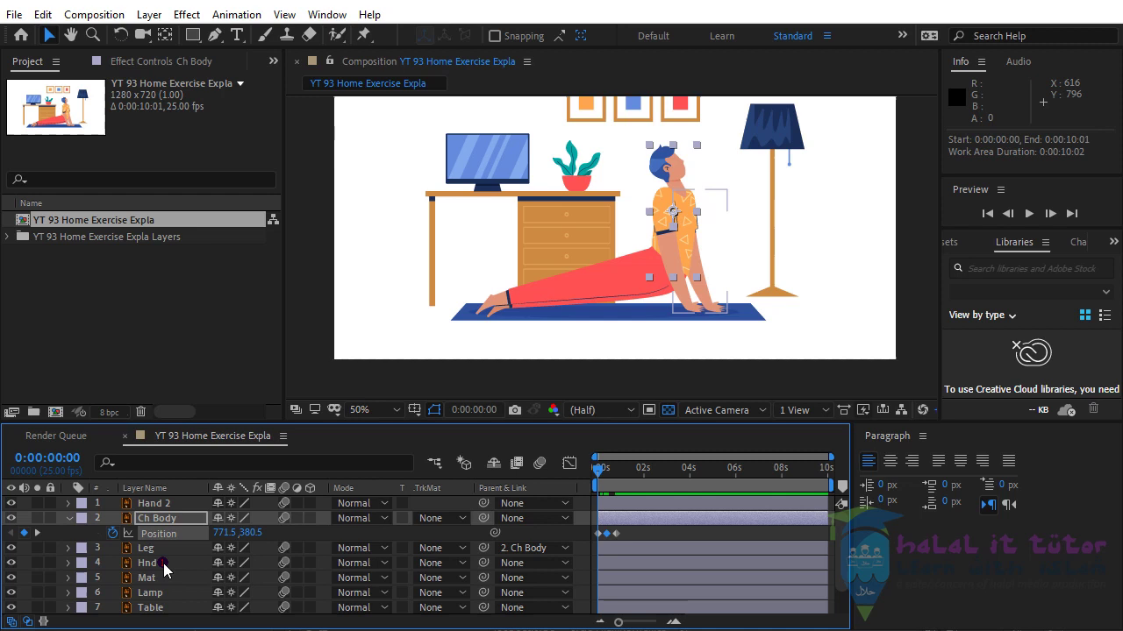
- Keyframe the Leg layer's Position at frames 0, 10 and 20
click(156, 556)
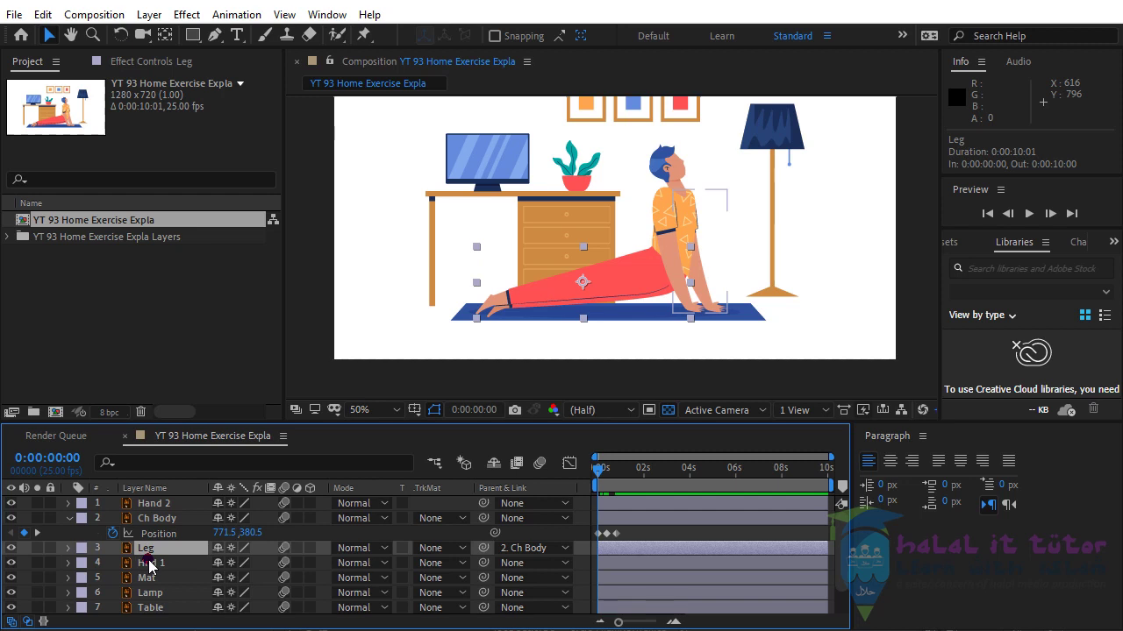
key(p)
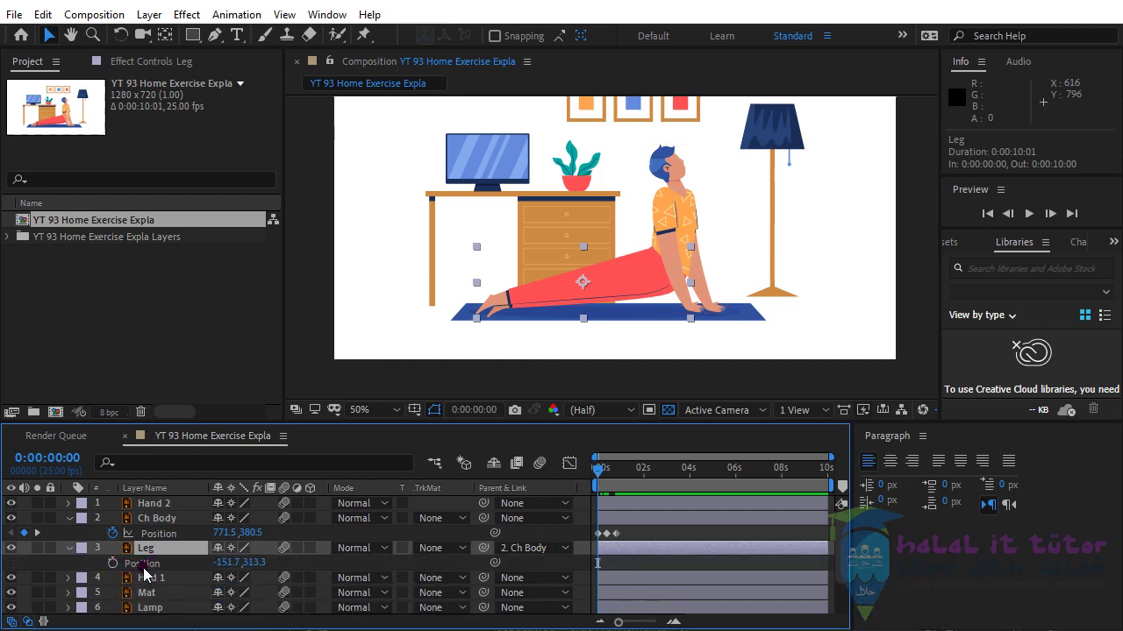
click(119, 571)
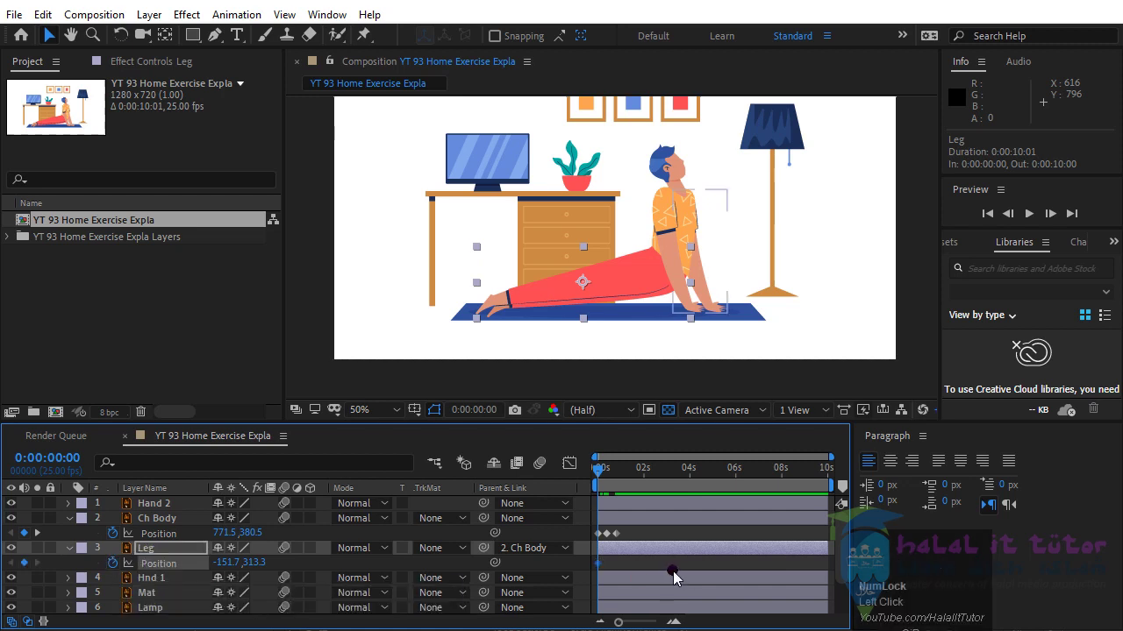
key(shift+Page_Down)
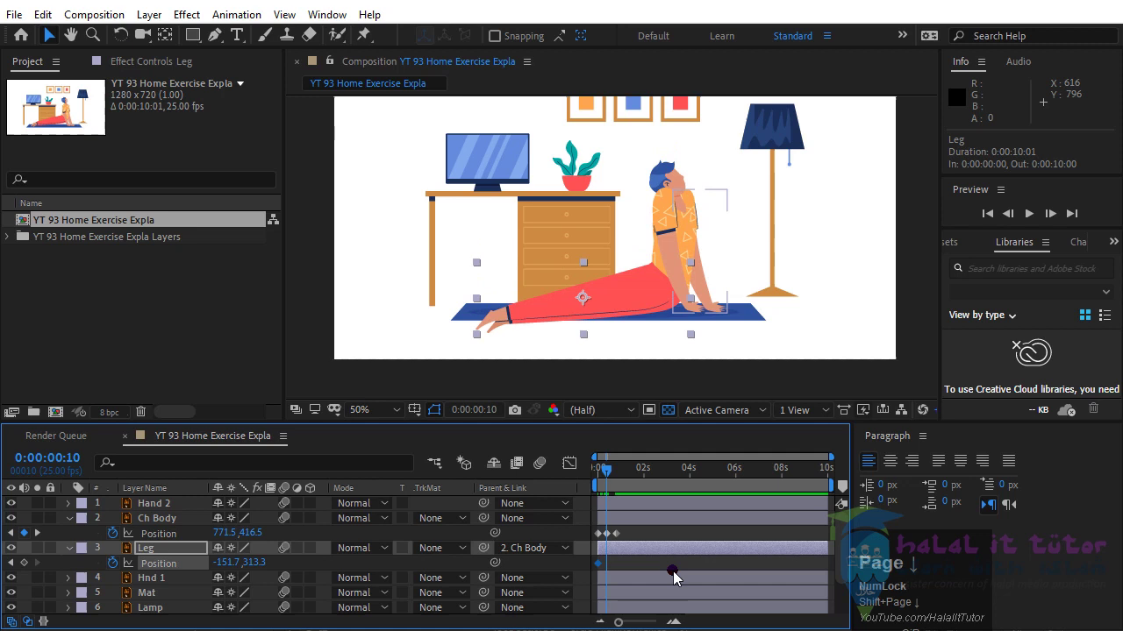
click(28, 570)
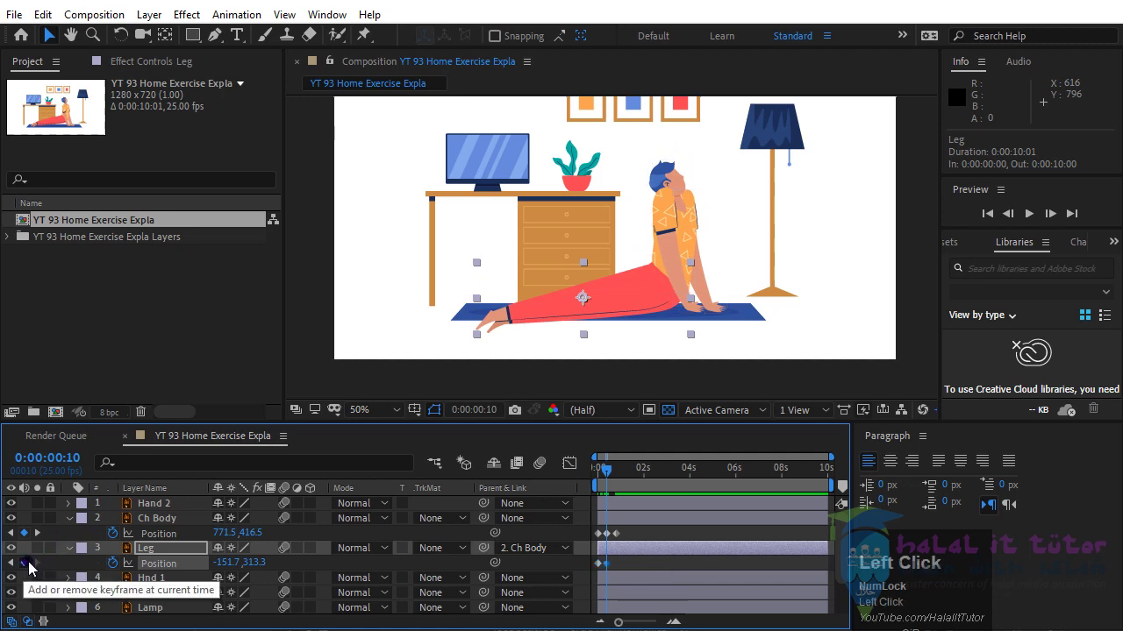
key(shift+Page_Down)
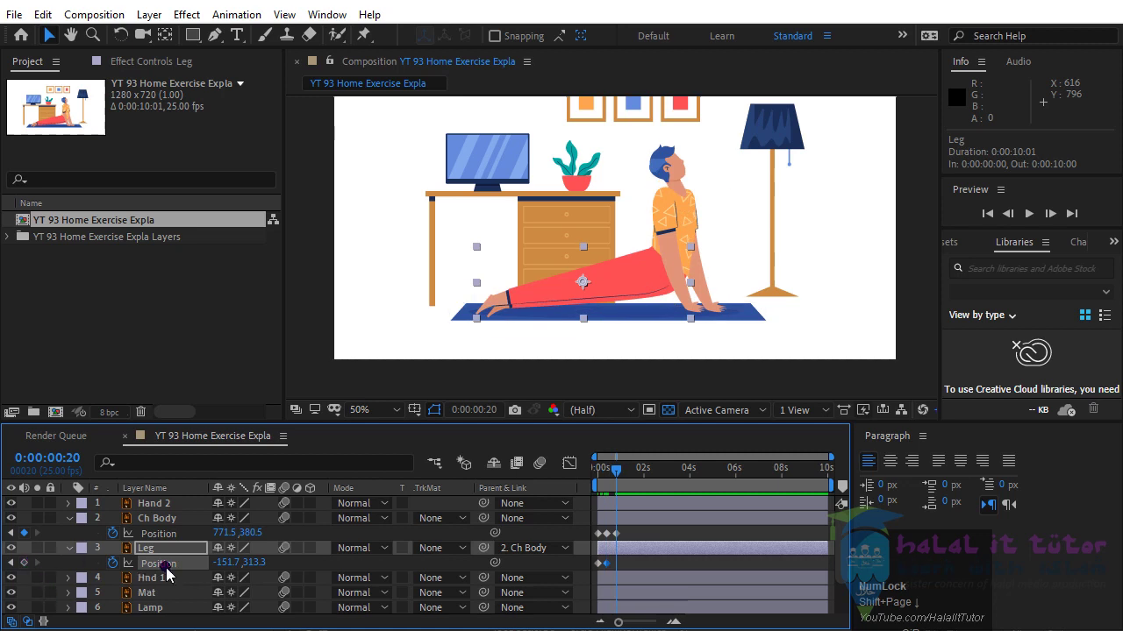
click(31, 571)
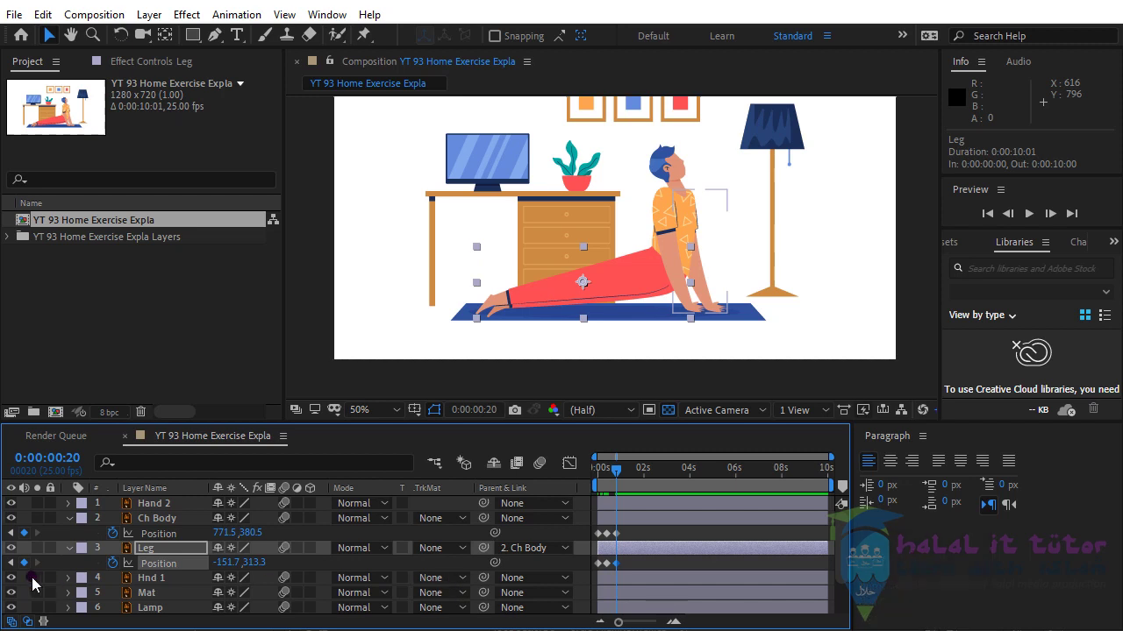
- Return to frame 10 and reveal the leg's Rotation property alongside Position
click(18, 572)
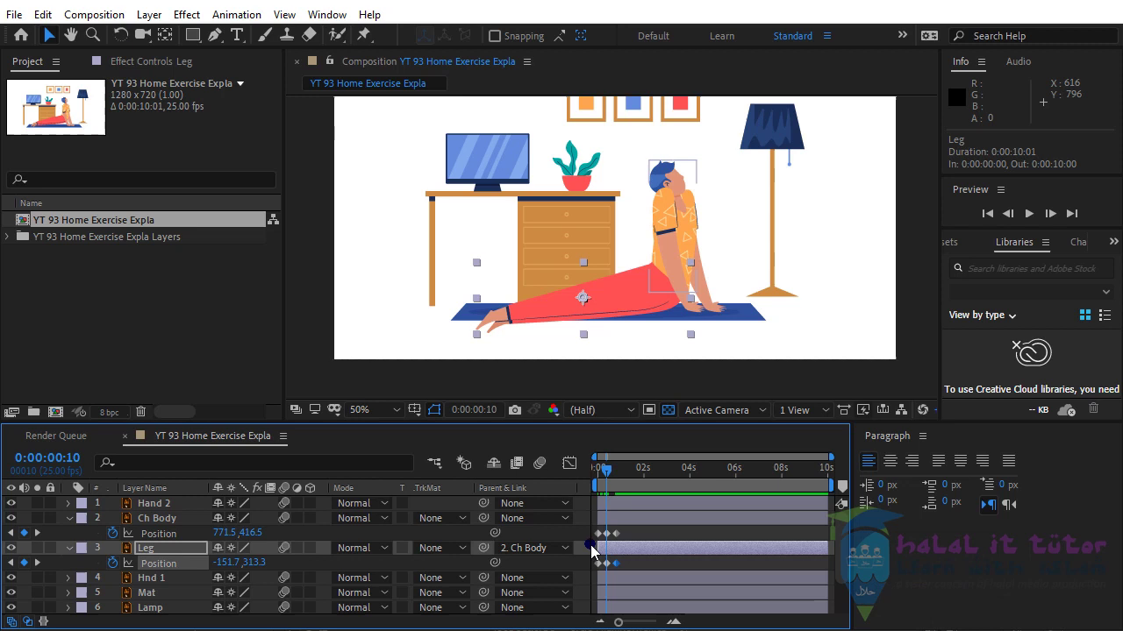
click(152, 557)
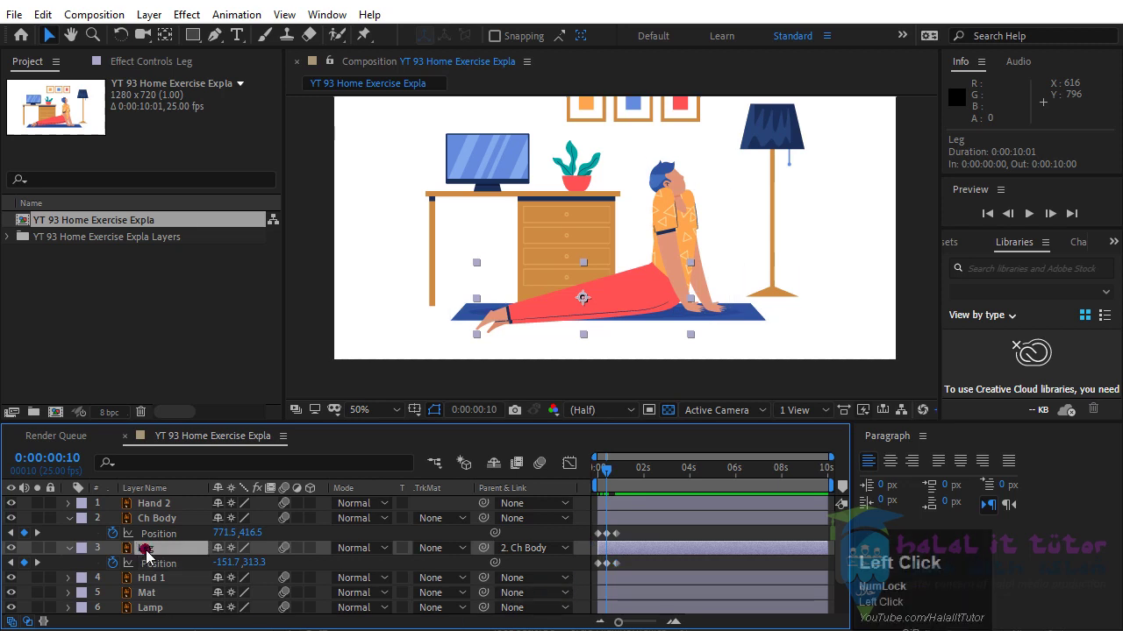
key(shift+r)
- End the work area just after one second so the preview covers only the loop
click(607, 477)
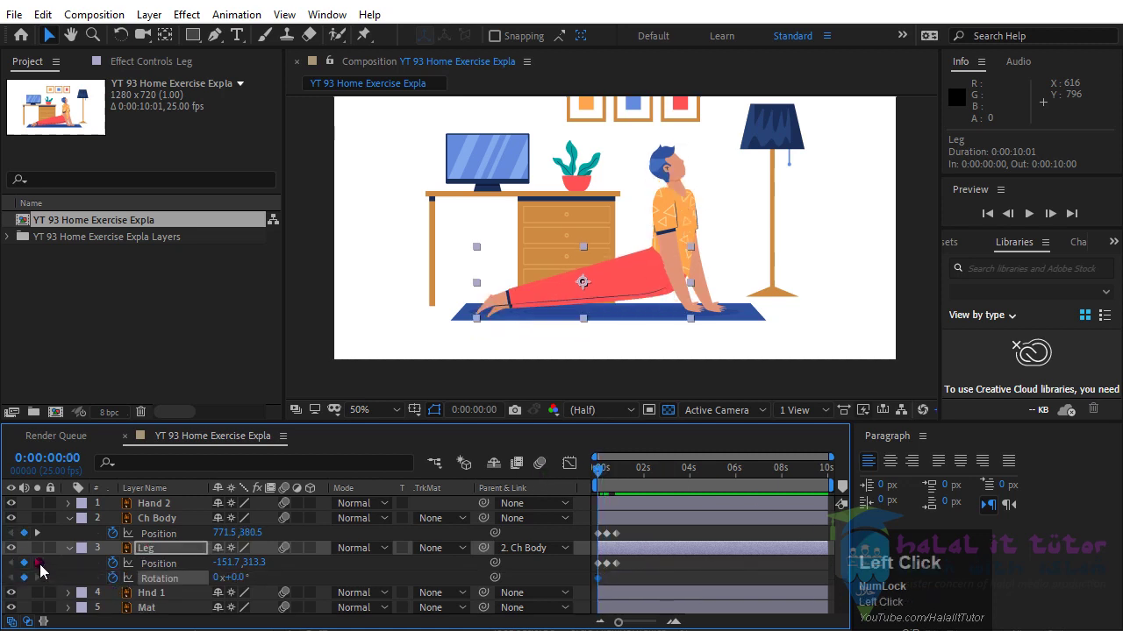
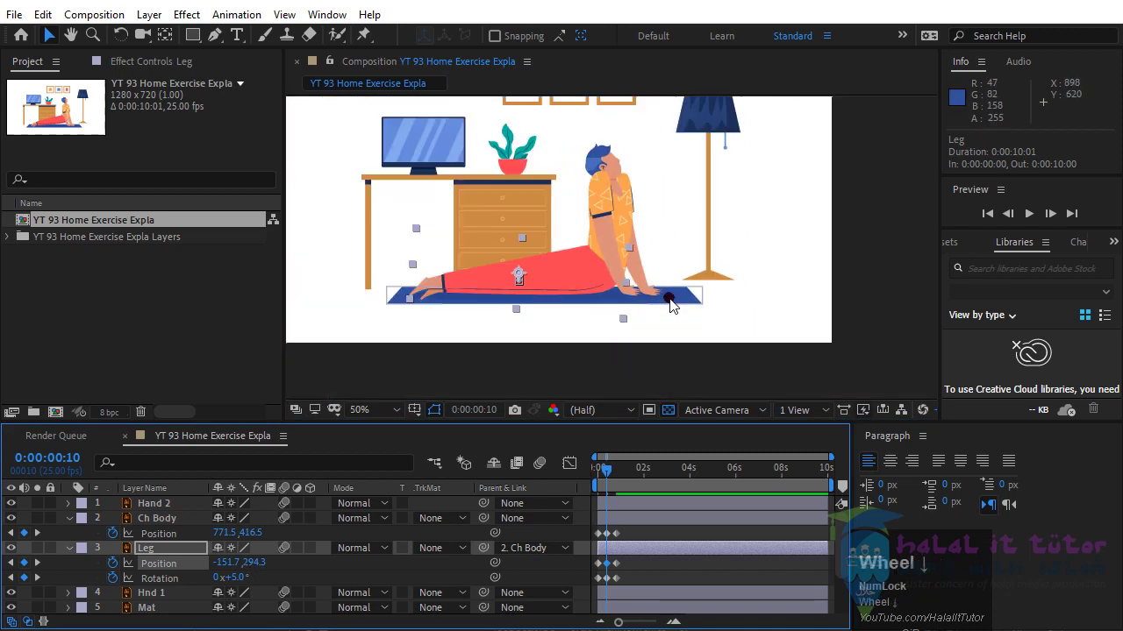
drag(610, 480, 711, 544)
key(n)
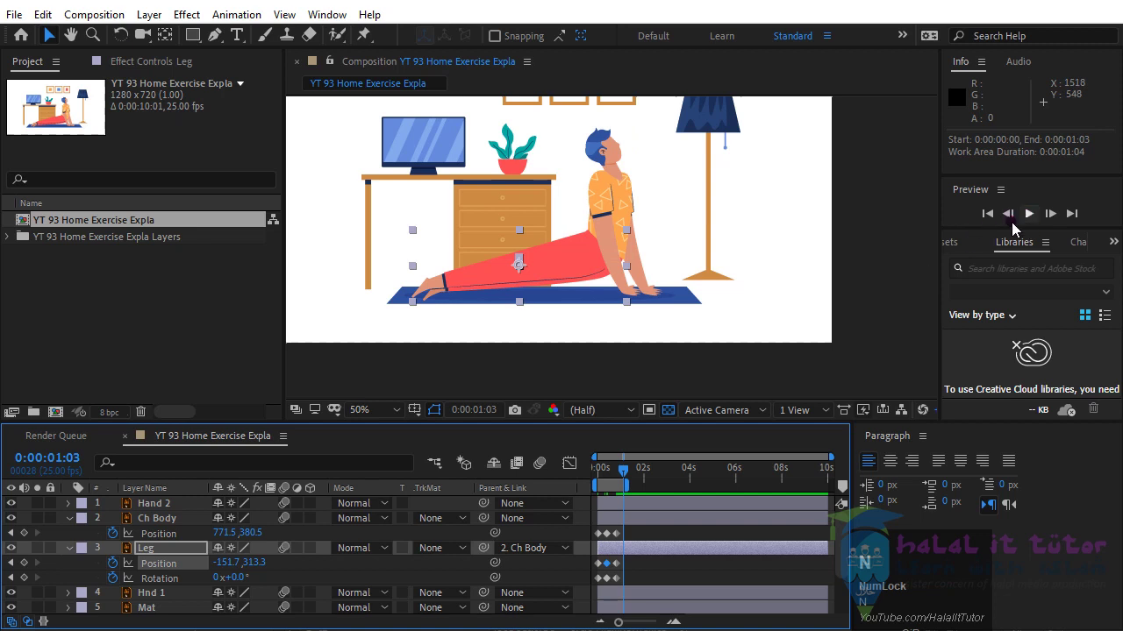
click(605, 473)
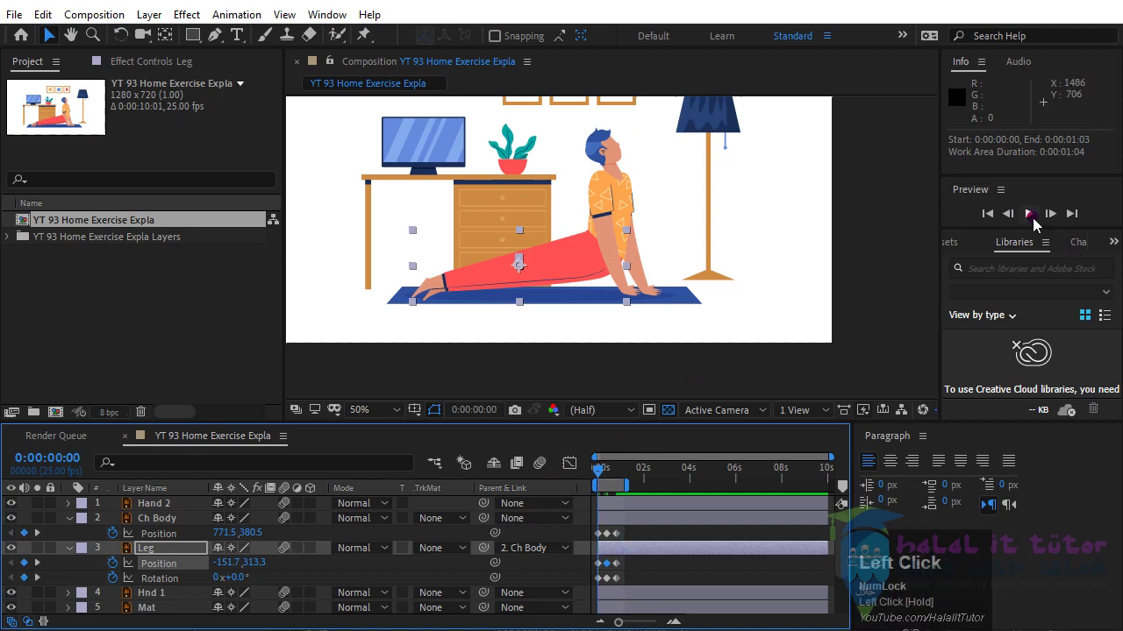
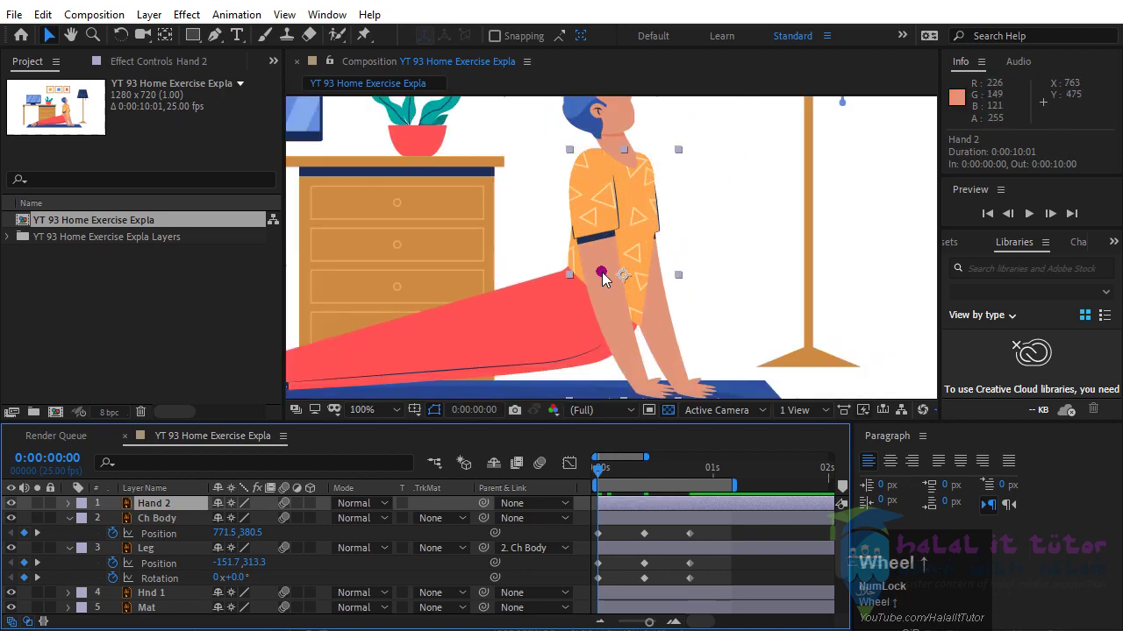
scroll(up, 3)
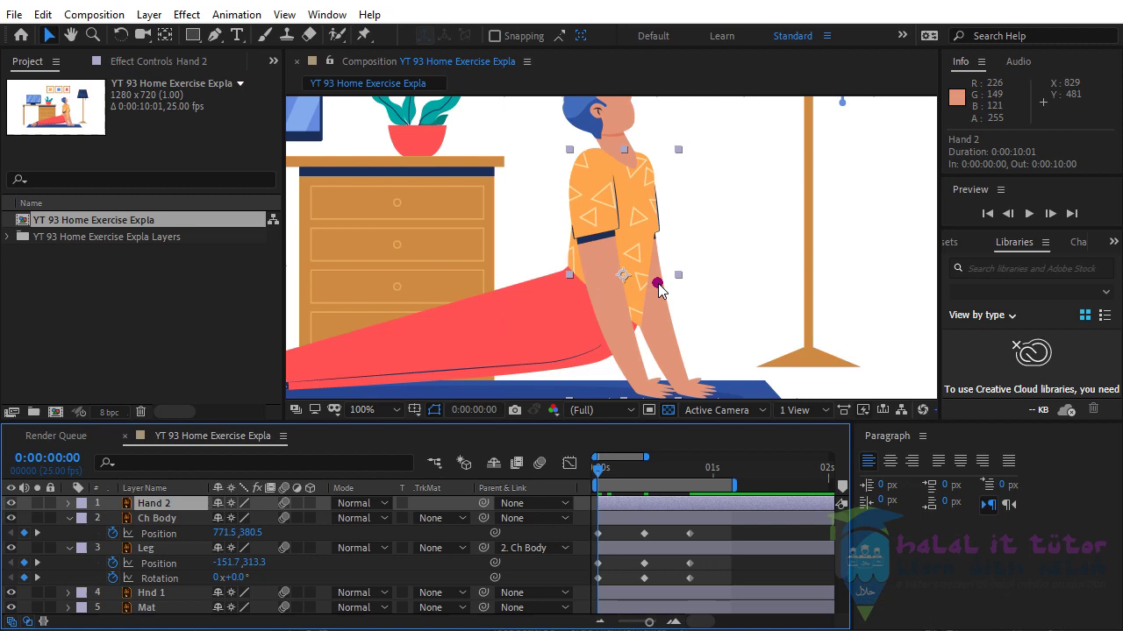
scroll(down, 3)
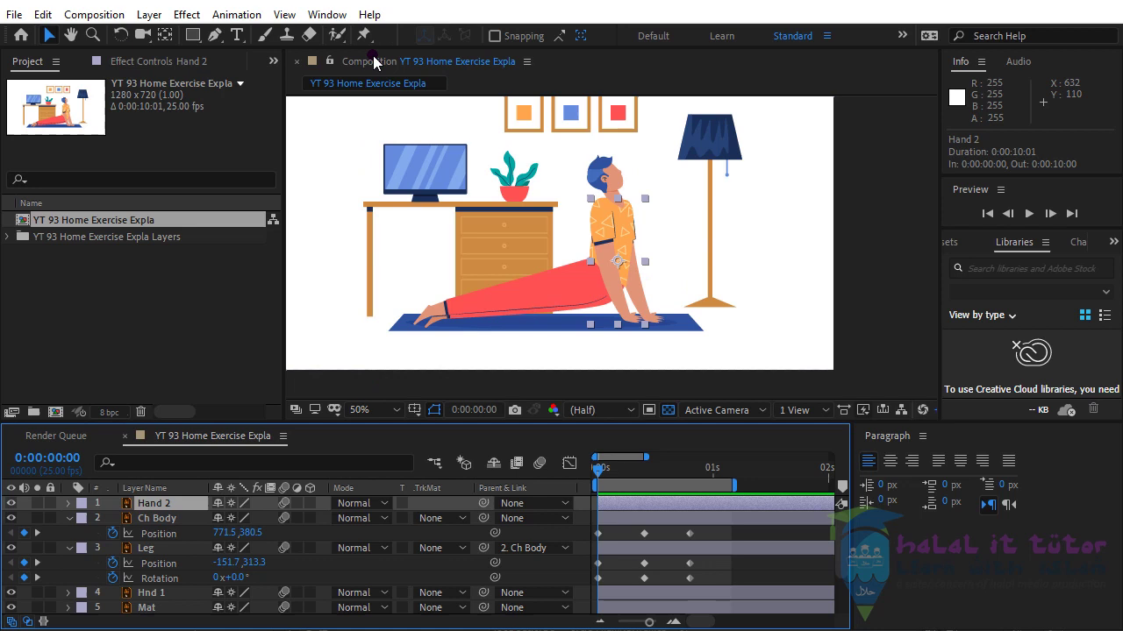
- Place puppet pins on the Hand 2 arm at the shoulder and lower on the arm
click(368, 41)
scroll(up, 3)
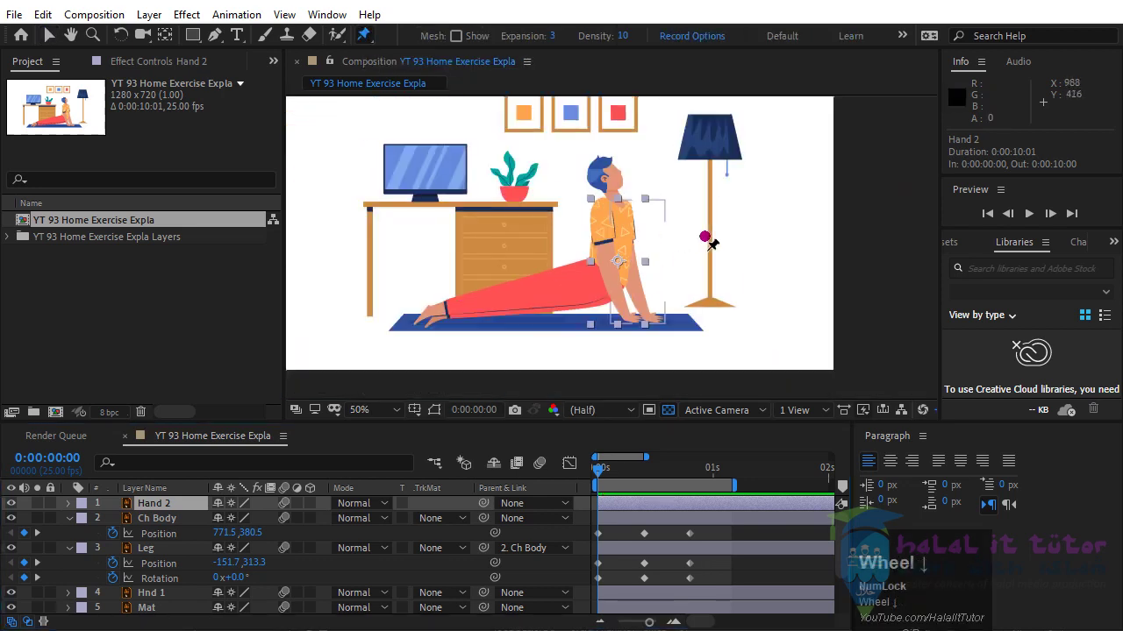
scroll(down, 3)
click(612, 216)
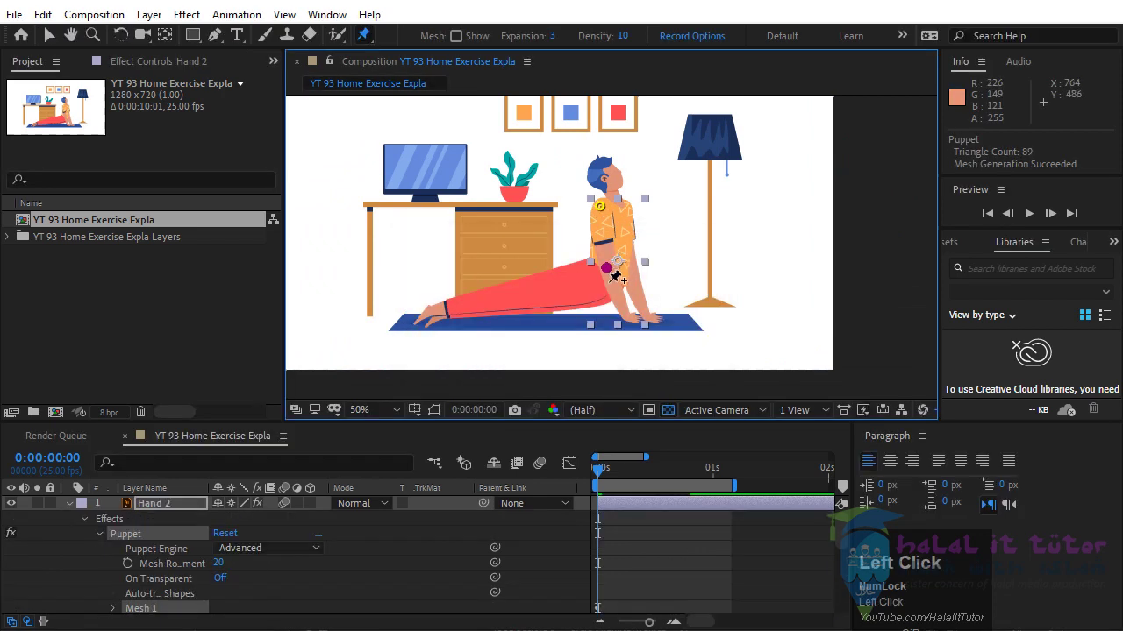
click(620, 278)
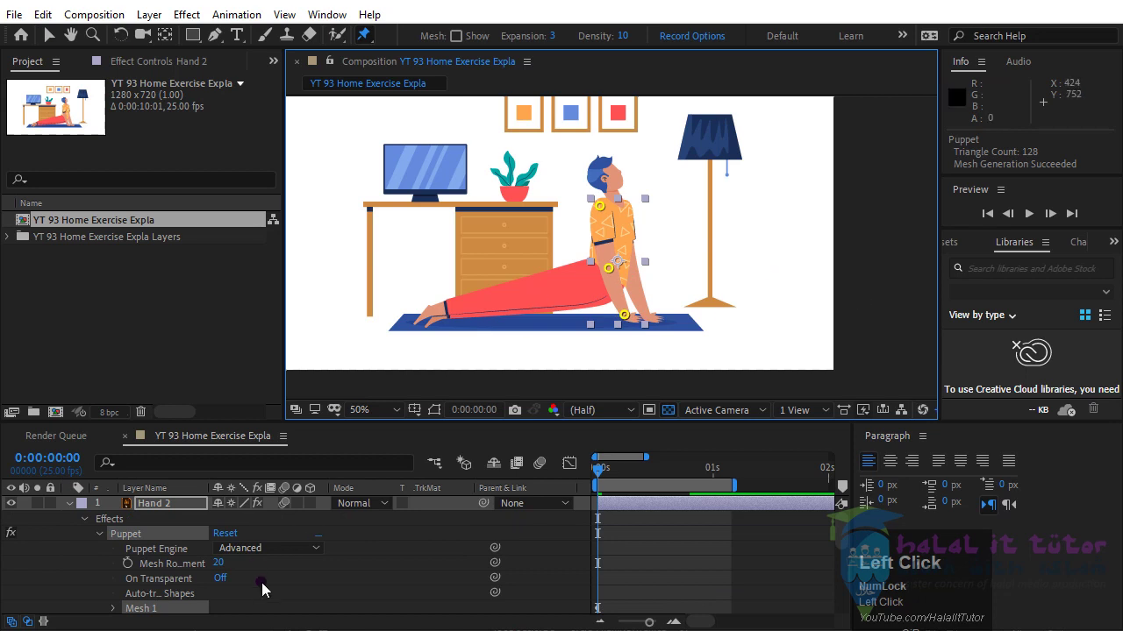
- Expand the Puppet mesh's Deform group to expose the pin properties on Hand 2
scroll(down, 3)
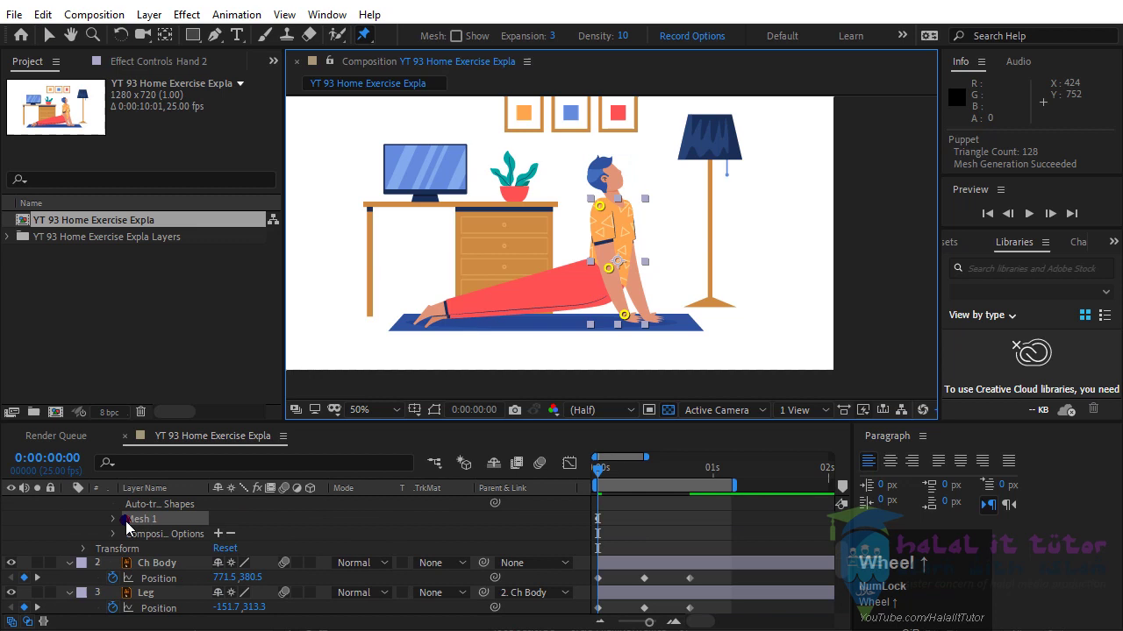
click(121, 526)
scroll(up, 3)
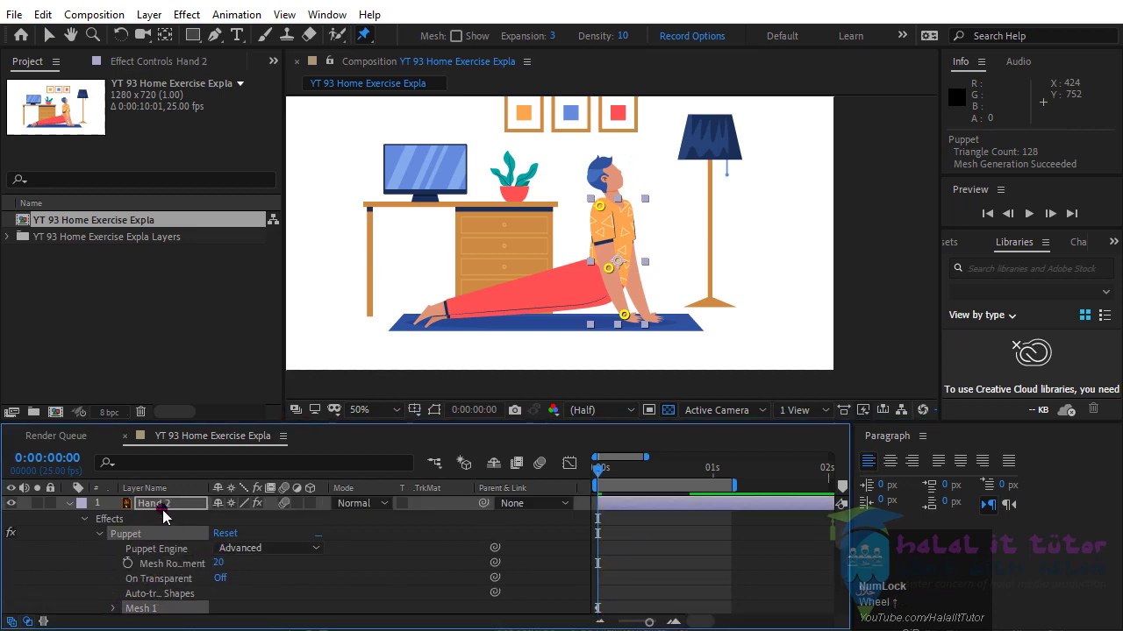
click(164, 516)
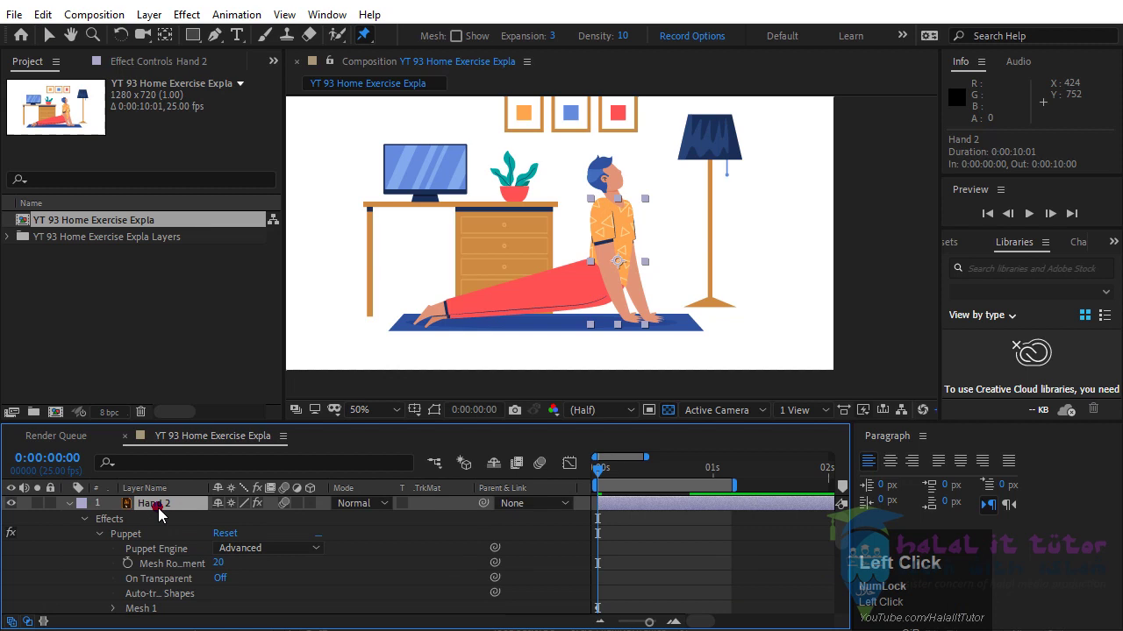
- Add puppet pin keyframes at frames 10 and 20, then play back the arm motion
scroll(down, 3)
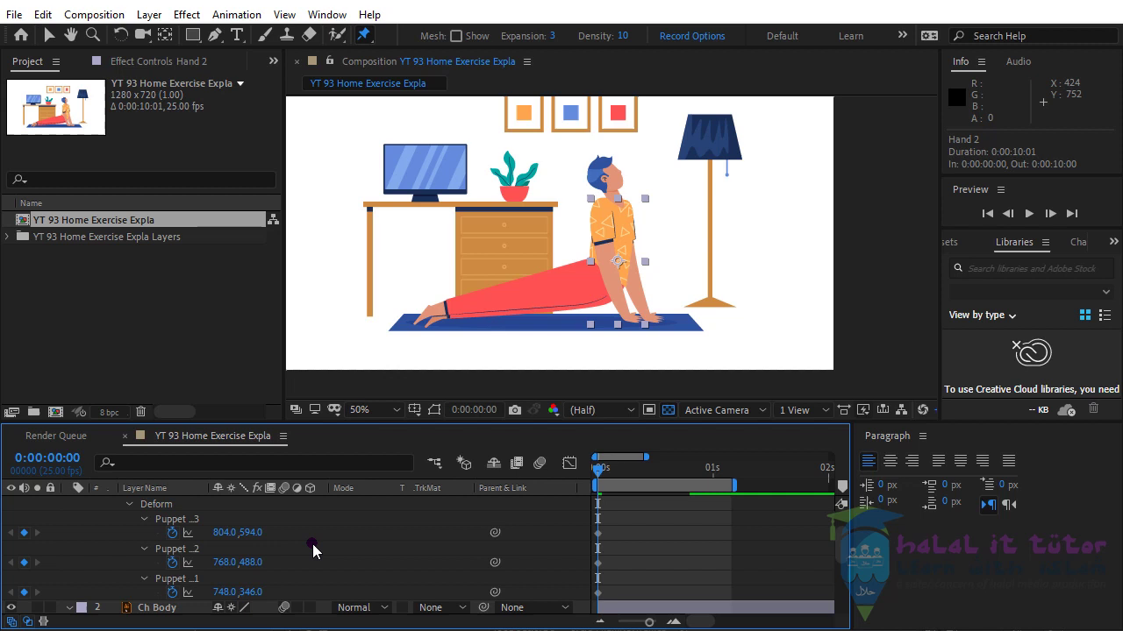
key(Page_Down)
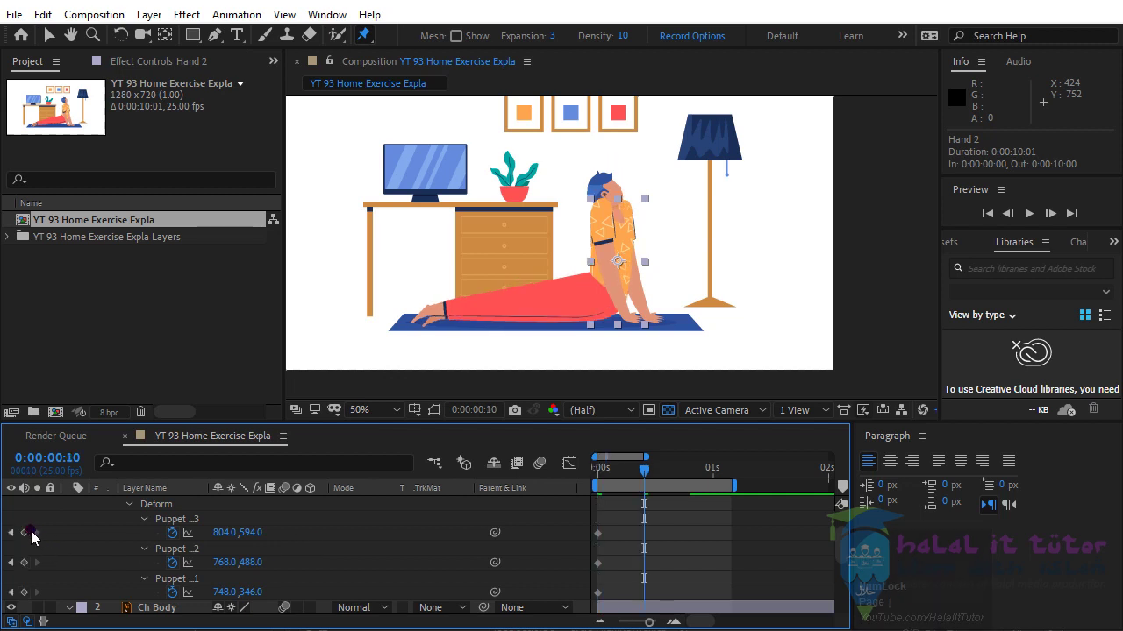
click(29, 539)
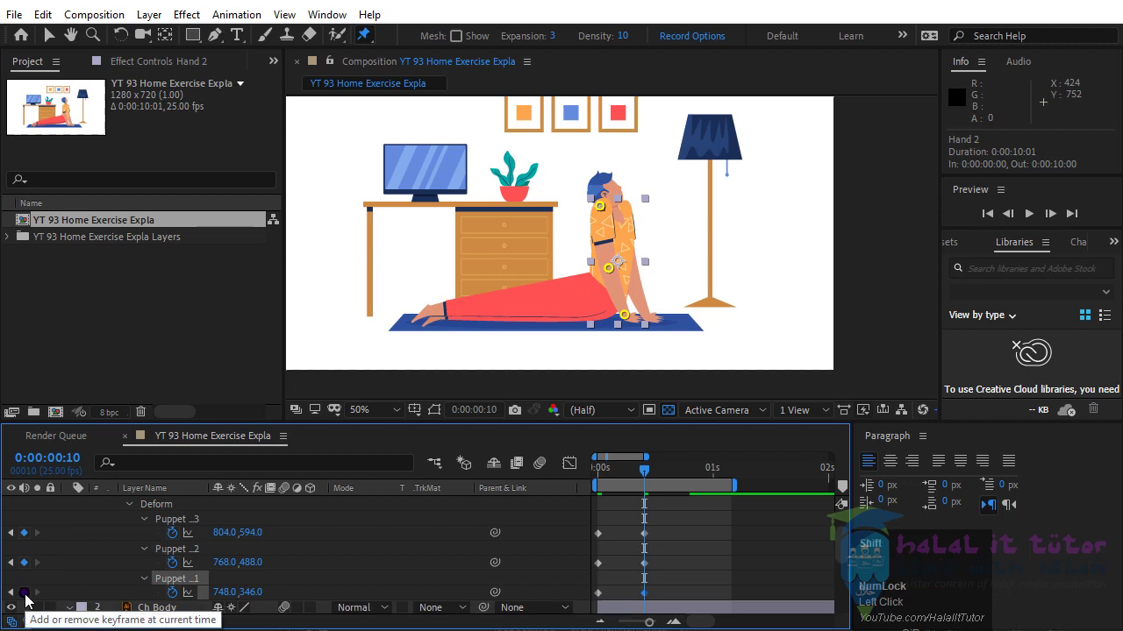
key(shift+Page_Down)
click(32, 541)
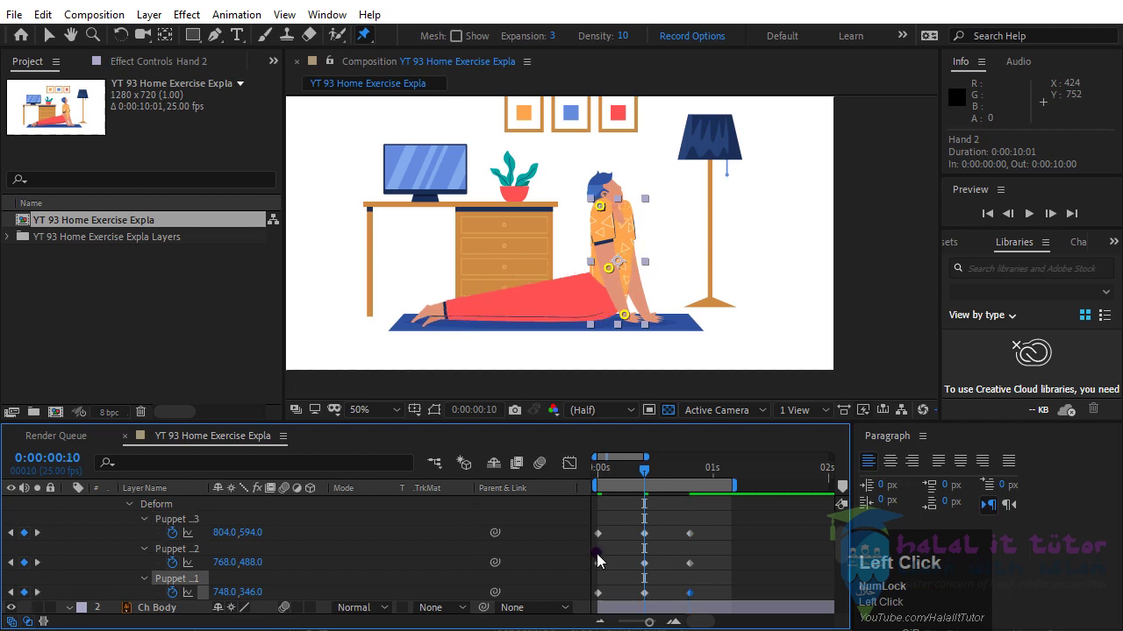
scroll(up, 3)
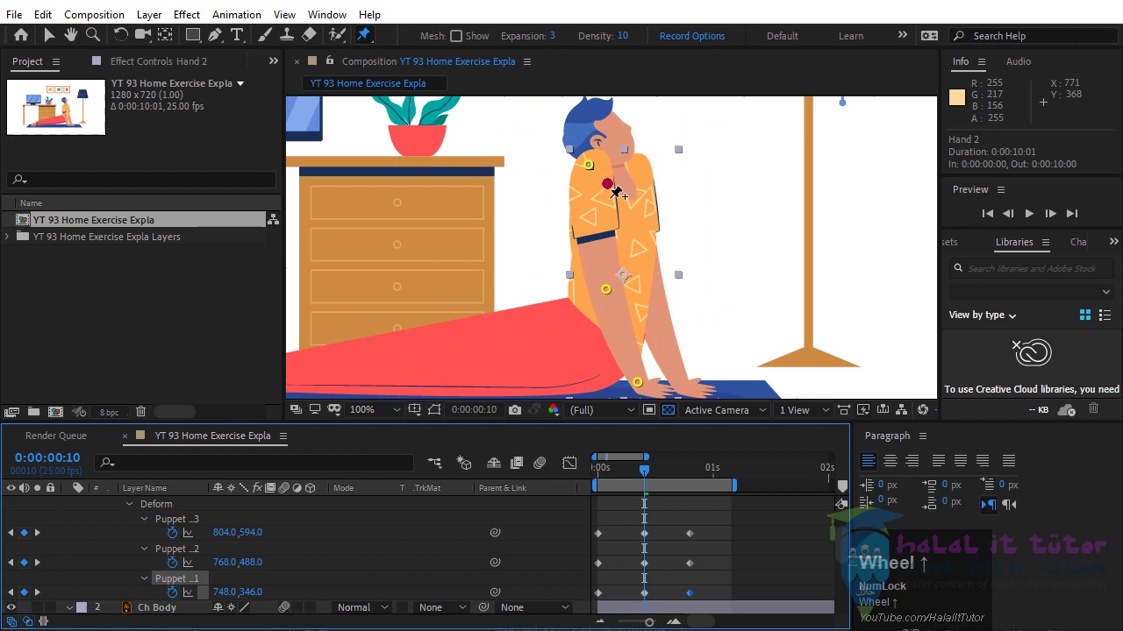
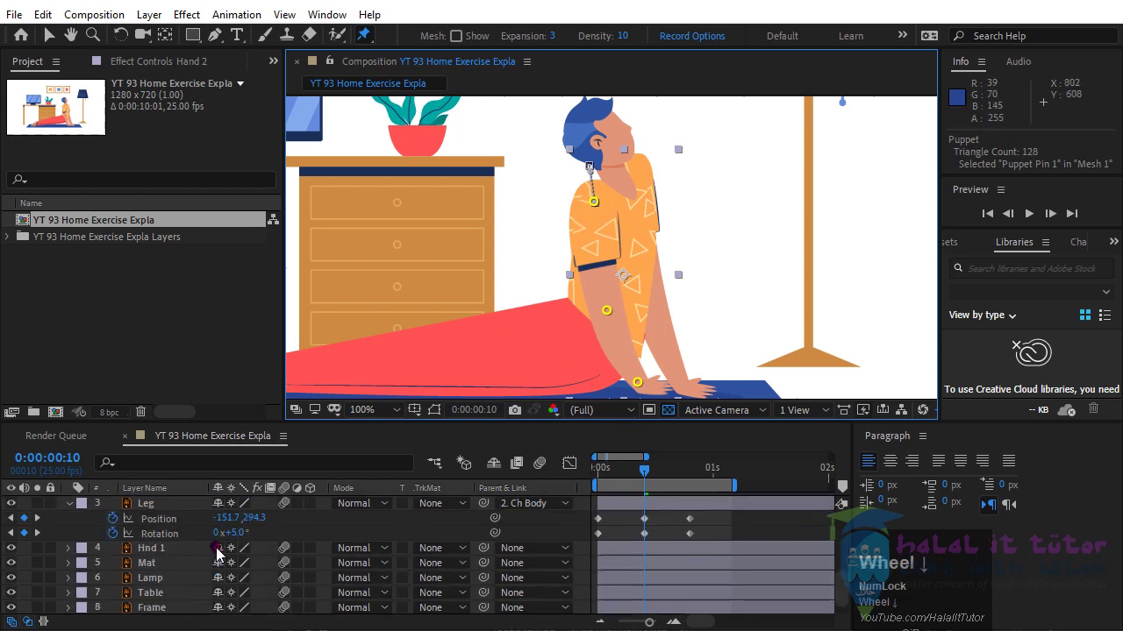
scroll(up, 3)
click(624, 472)
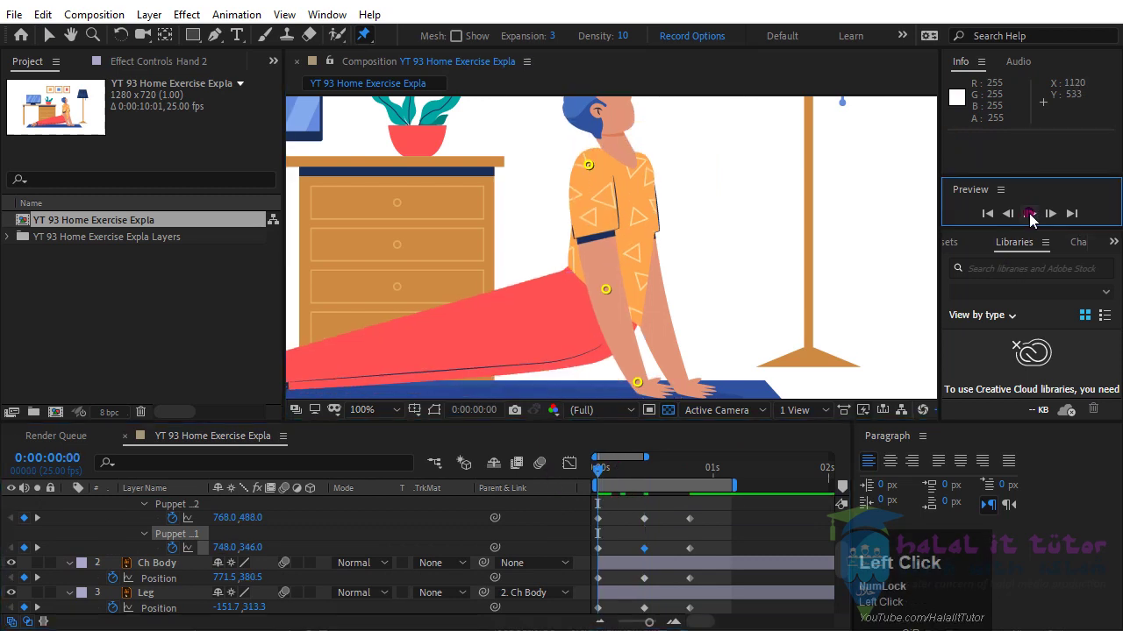
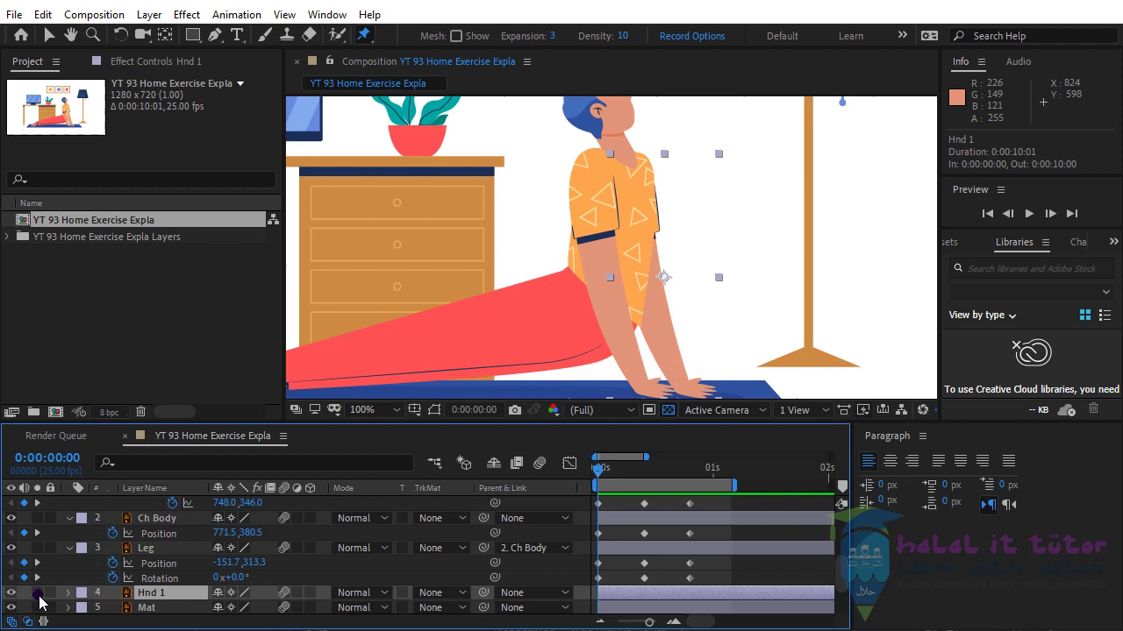
- Solo Hnd 1, pin its arm at shoulder and wrist, then show all layers again
click(43, 601)
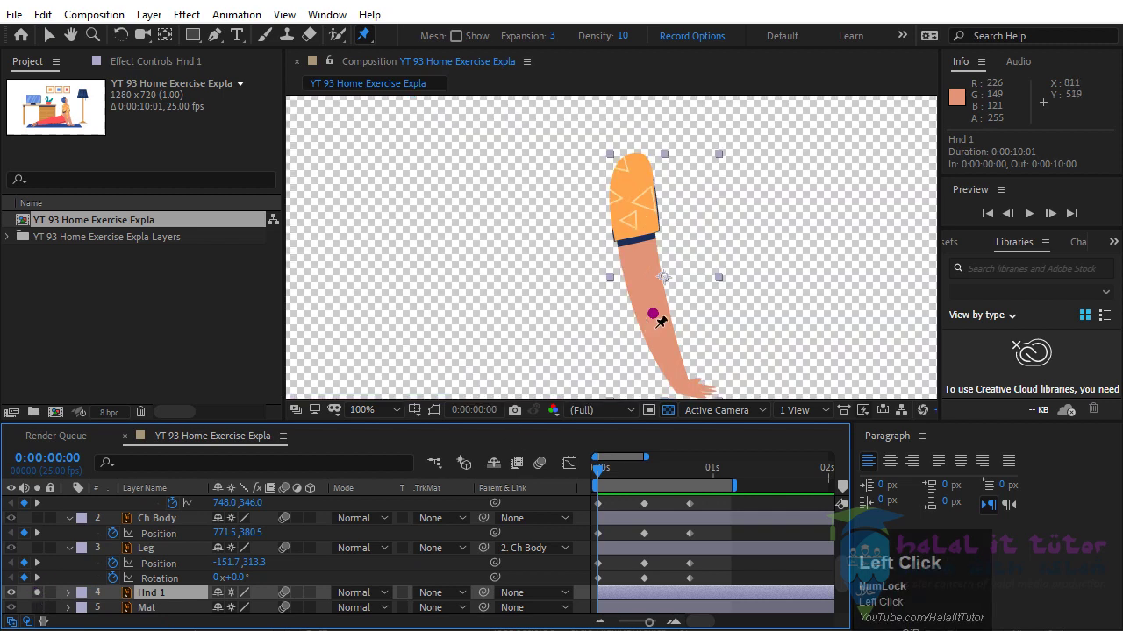
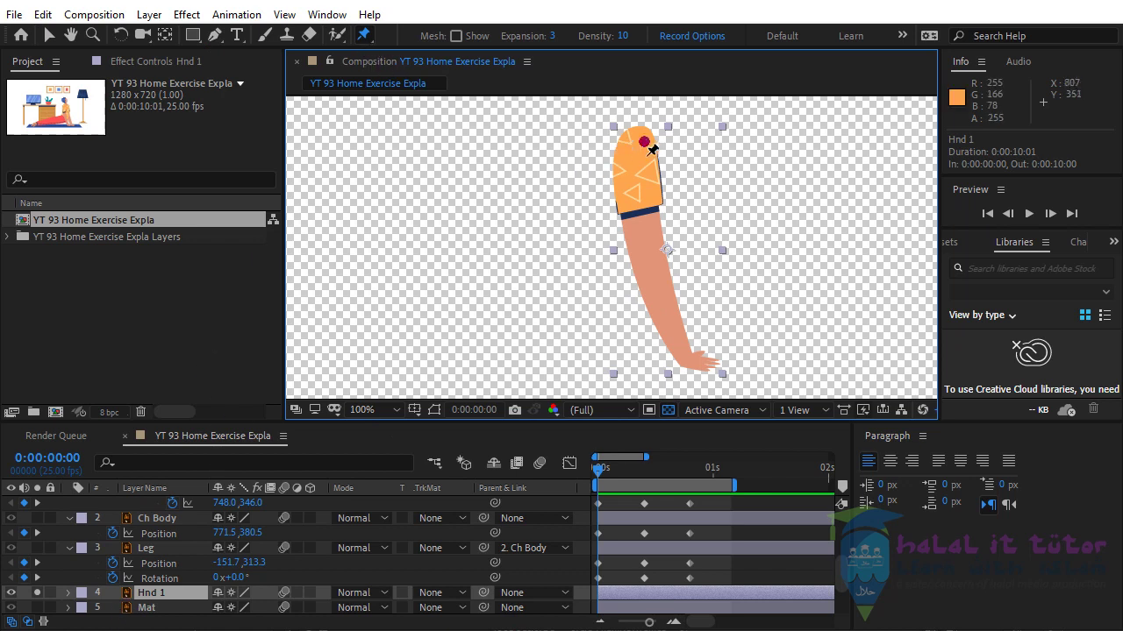
click(646, 147)
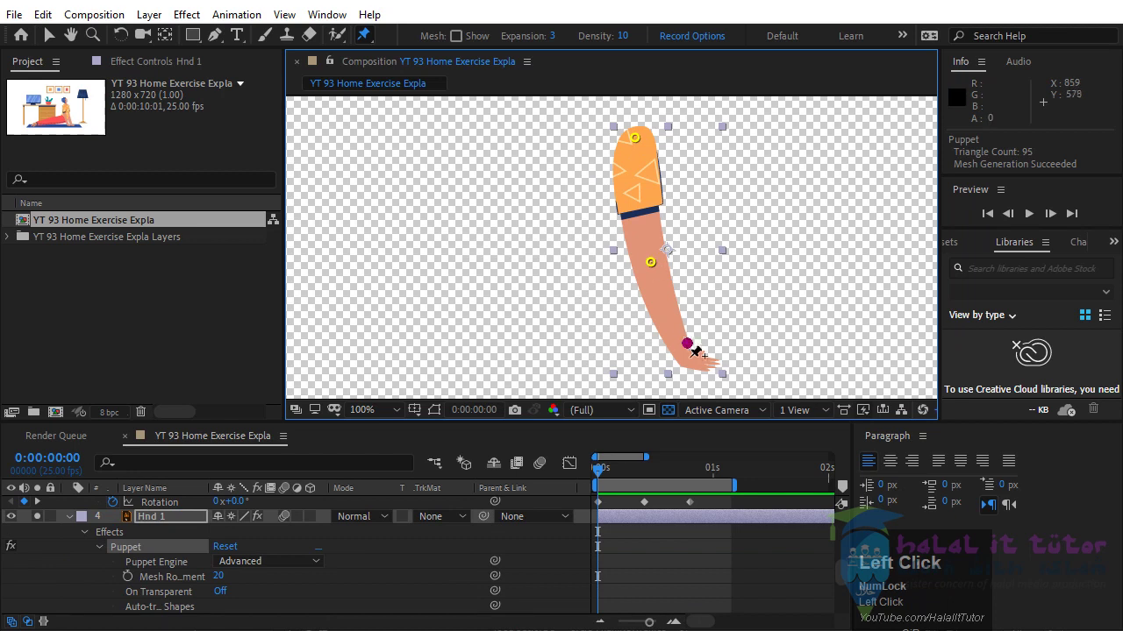
click(697, 366)
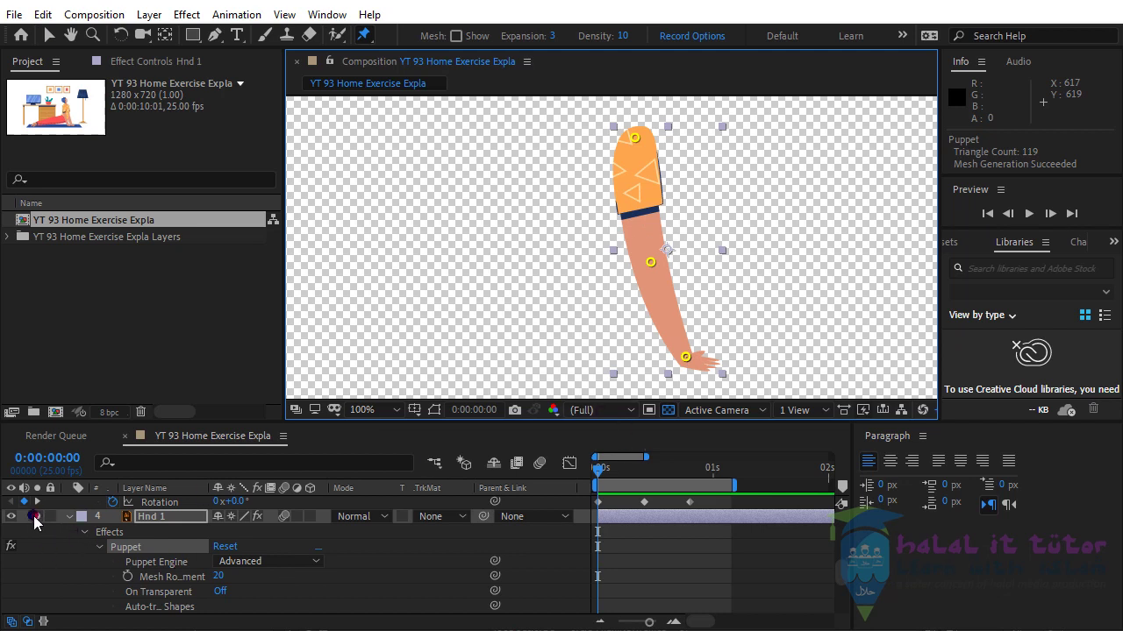
click(42, 521)
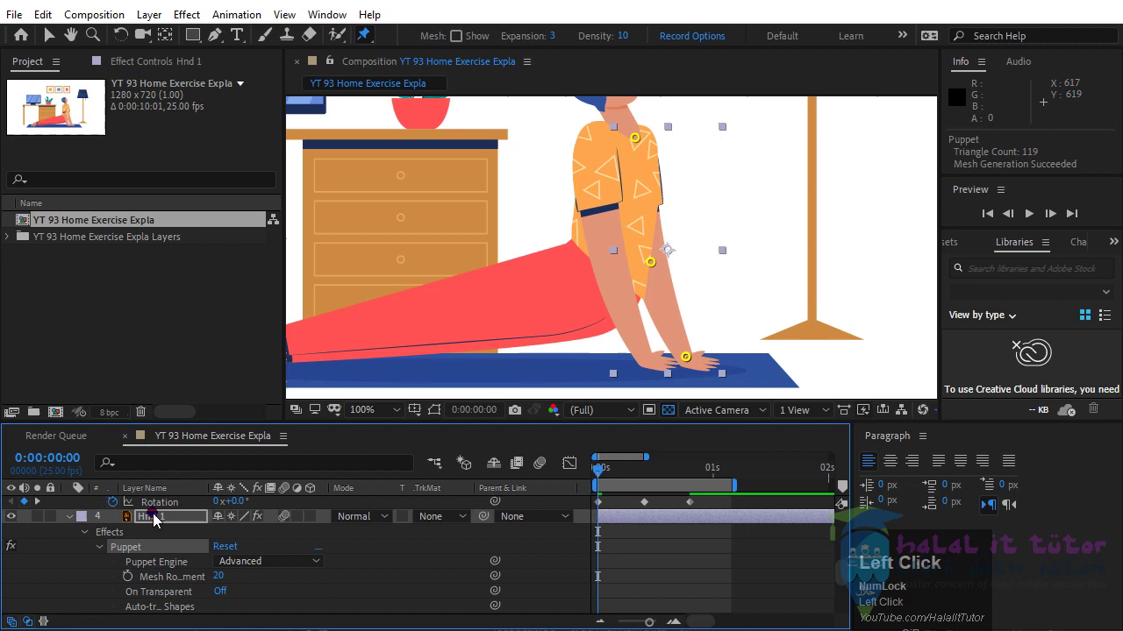
- Reveal Hnd 1's puppet pins and add their keyframes at frames 10 and 20
key(u)
scroll(down, 3)
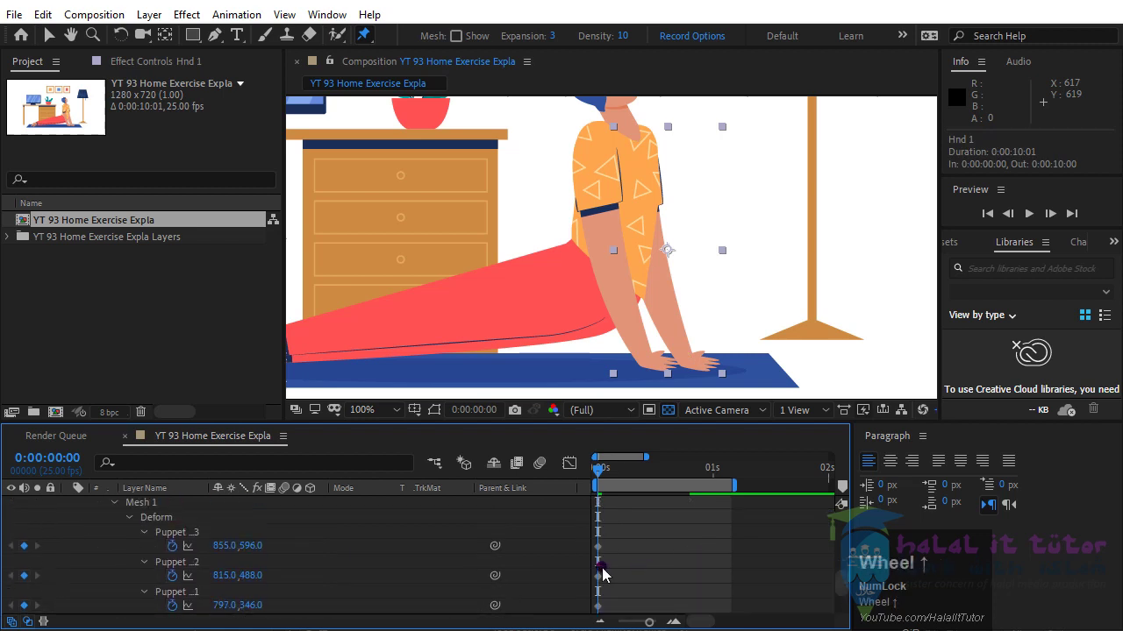
scroll(up, 3)
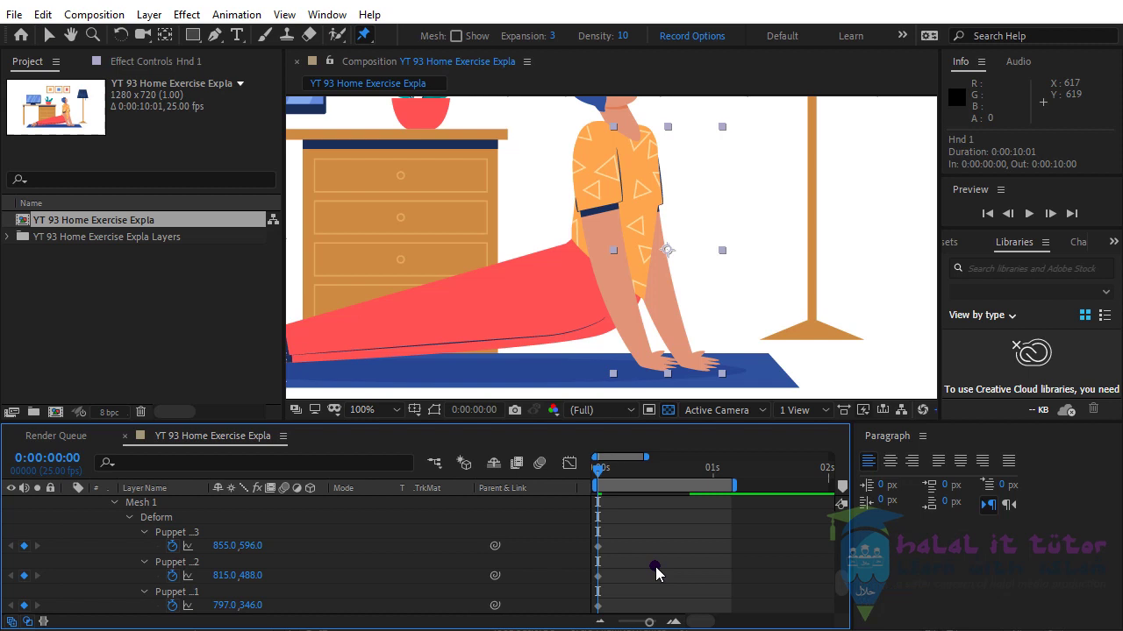
key(shift+Num_Lock)
scroll(up, 3)
key(shift+Page_Down)
click(30, 549)
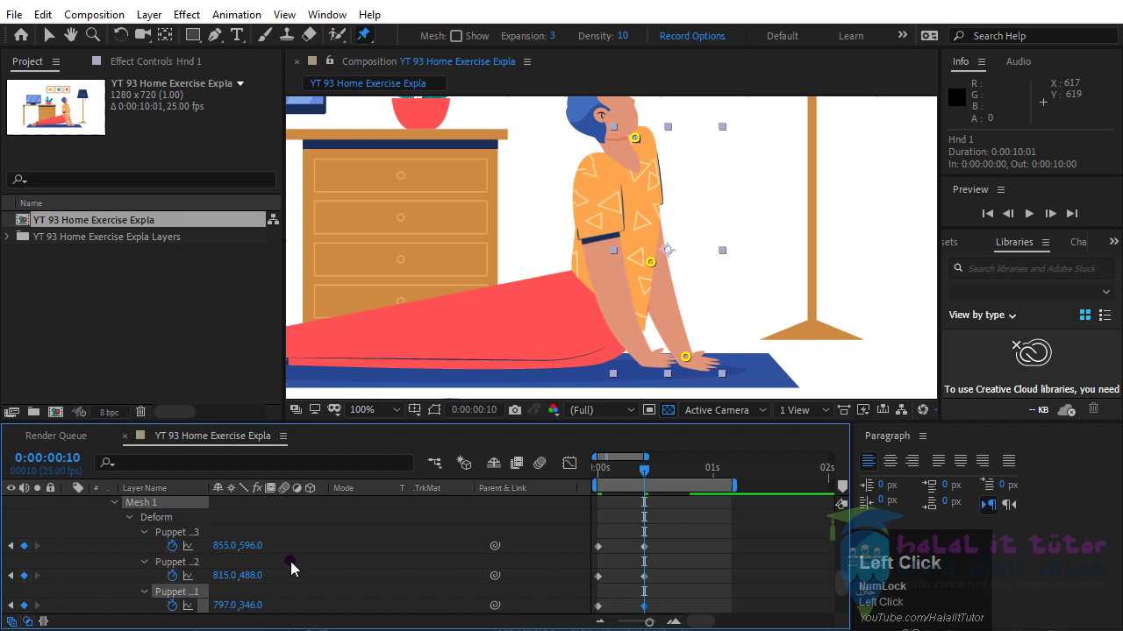
key(shift+Page_Down)
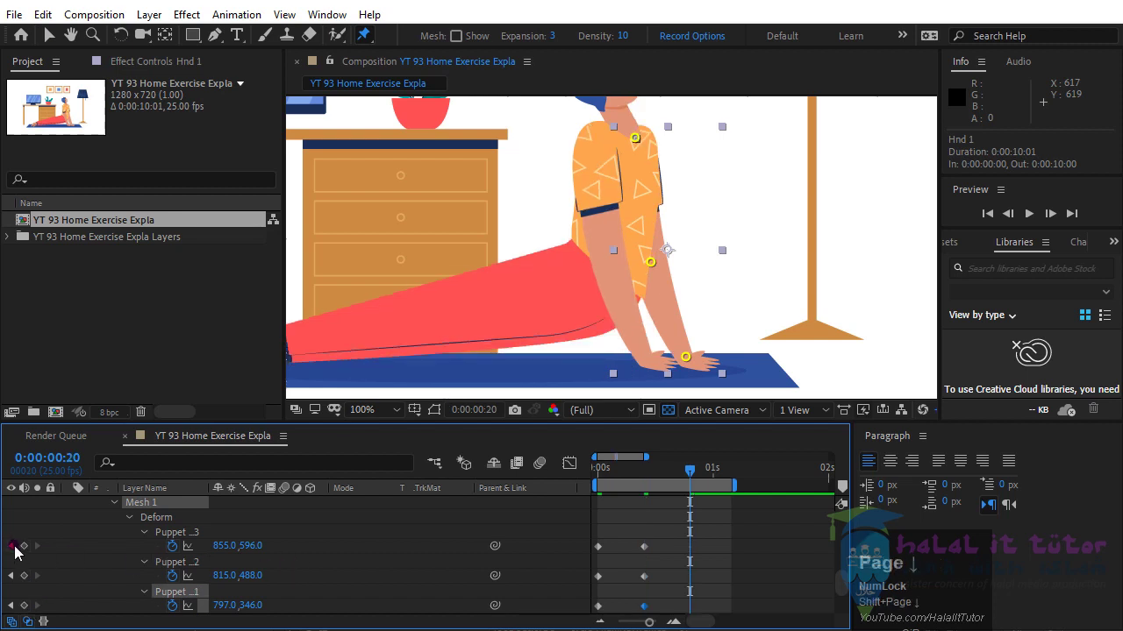
click(26, 550)
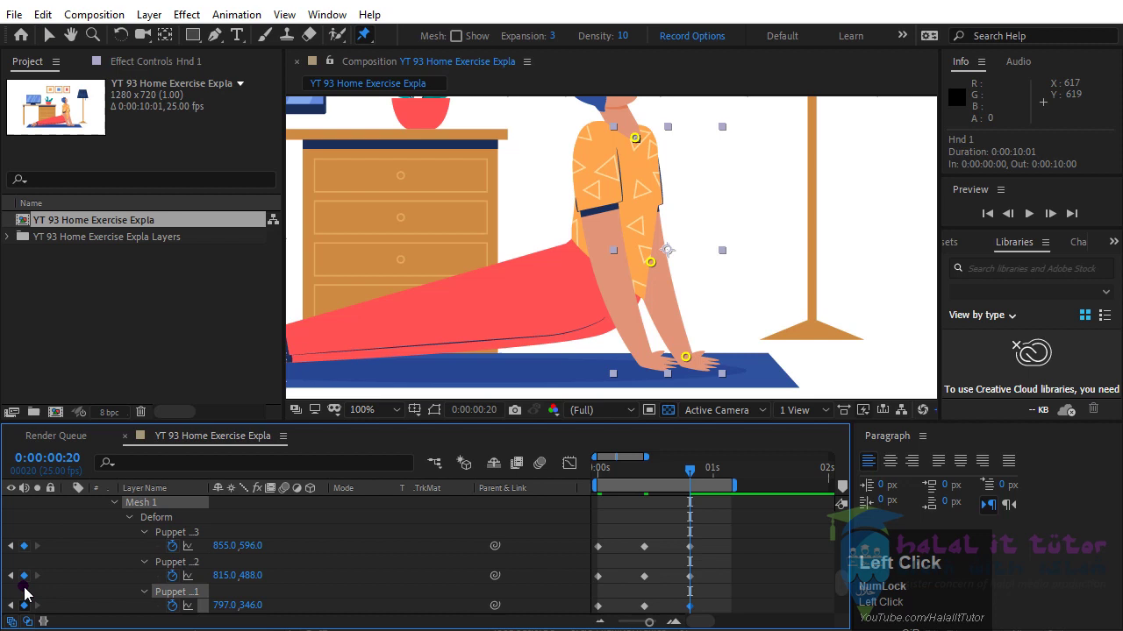
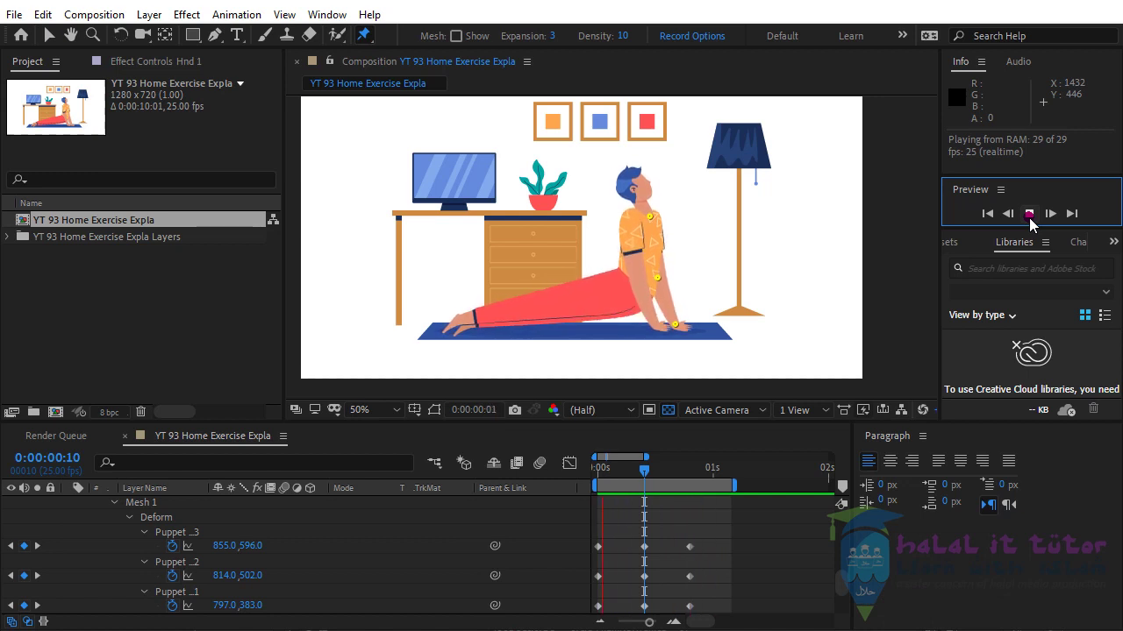
- Write a loopOut() expression on Hnd 1's Puppet Pin 3 position and commit it
drag(1034, 226, 178, 557)
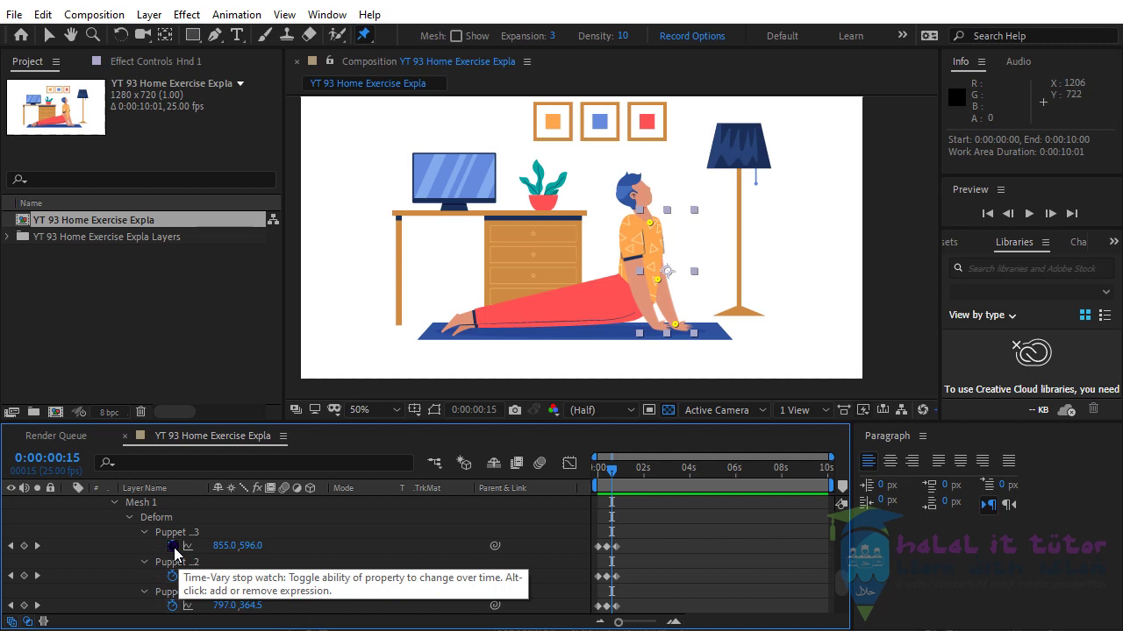
key(alt+Num_Lock)
click(180, 555)
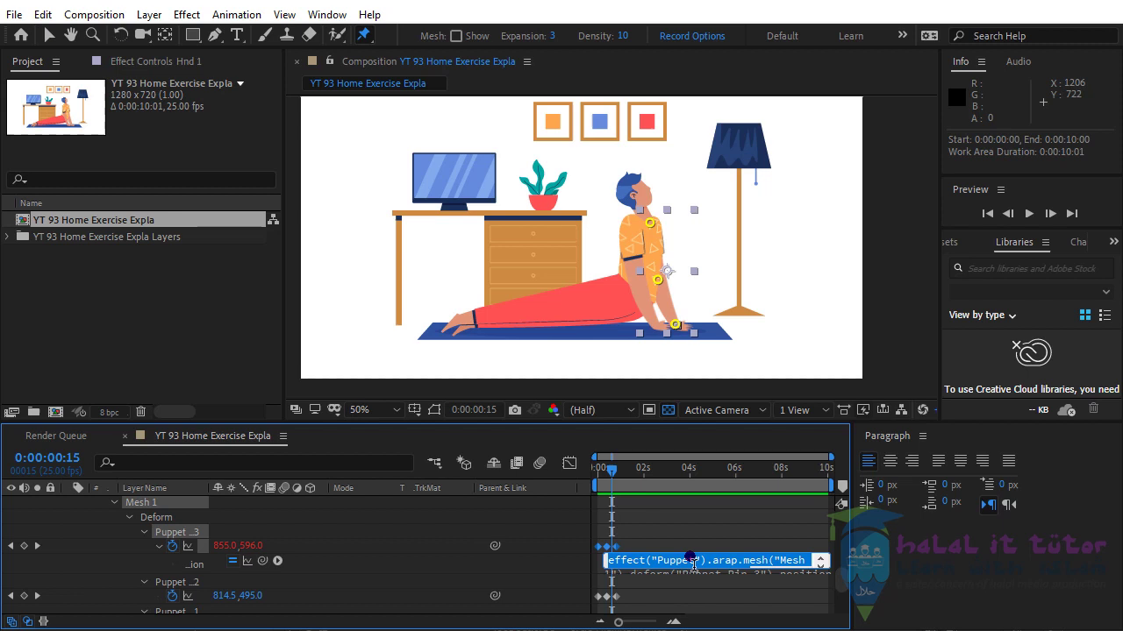
text(loo)
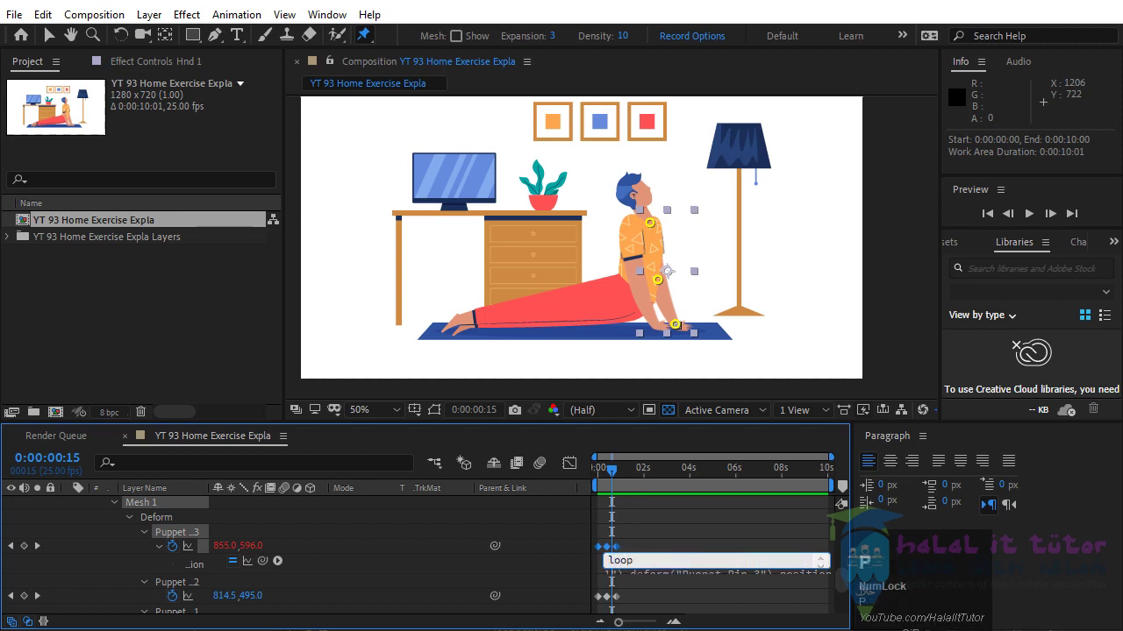
key(shift+o)
text(Unift+O)
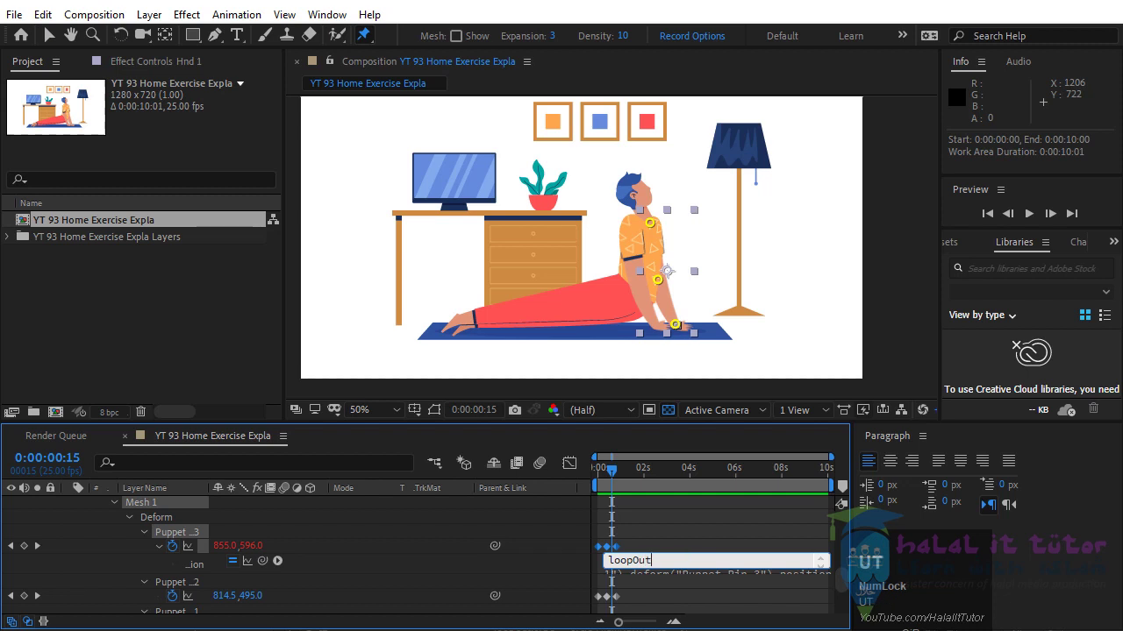
key(9)
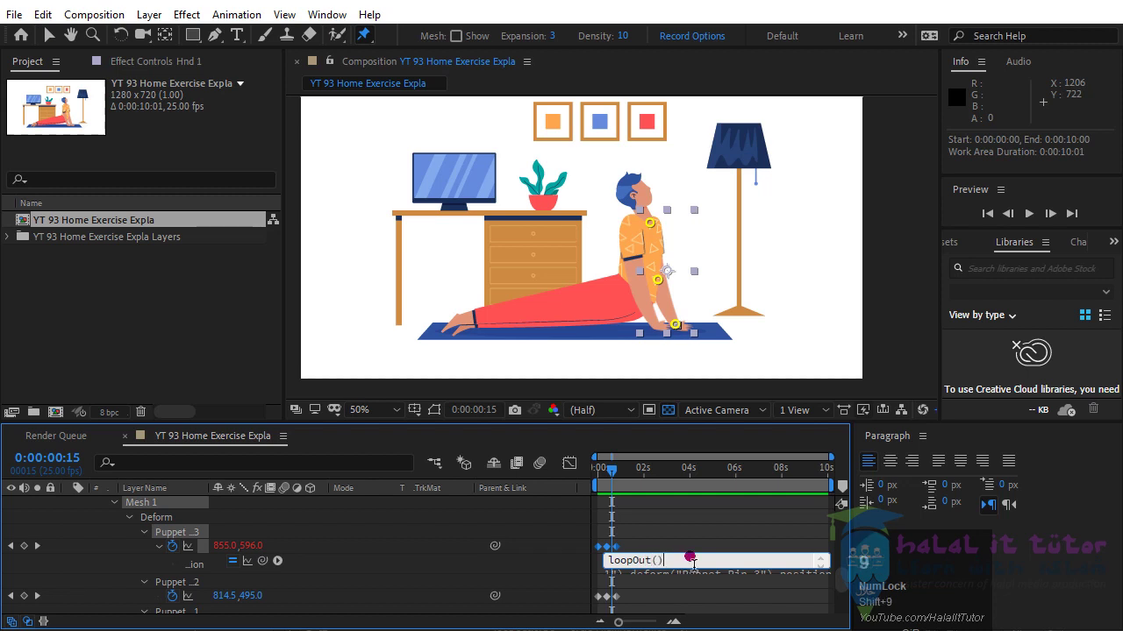
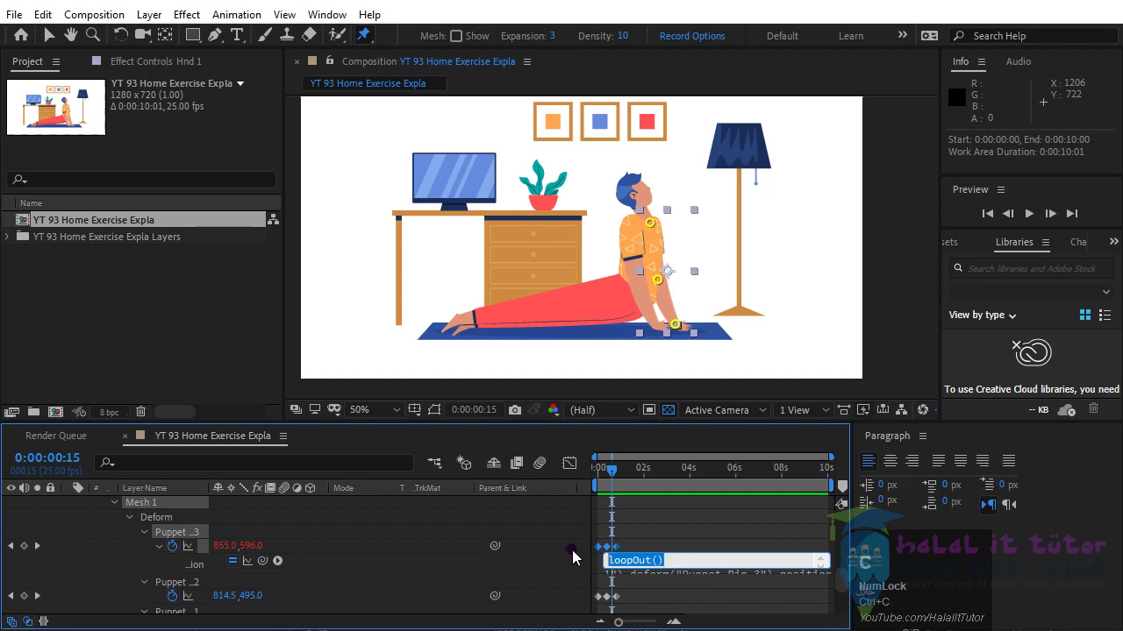
scroll(down, 3)
key(alt+Num_Lock)
scroll(down, 3)
- Paste loopOut() onto Puppet Pins 2 and 1, then collapse the Hnd 1 layer
click(179, 561)
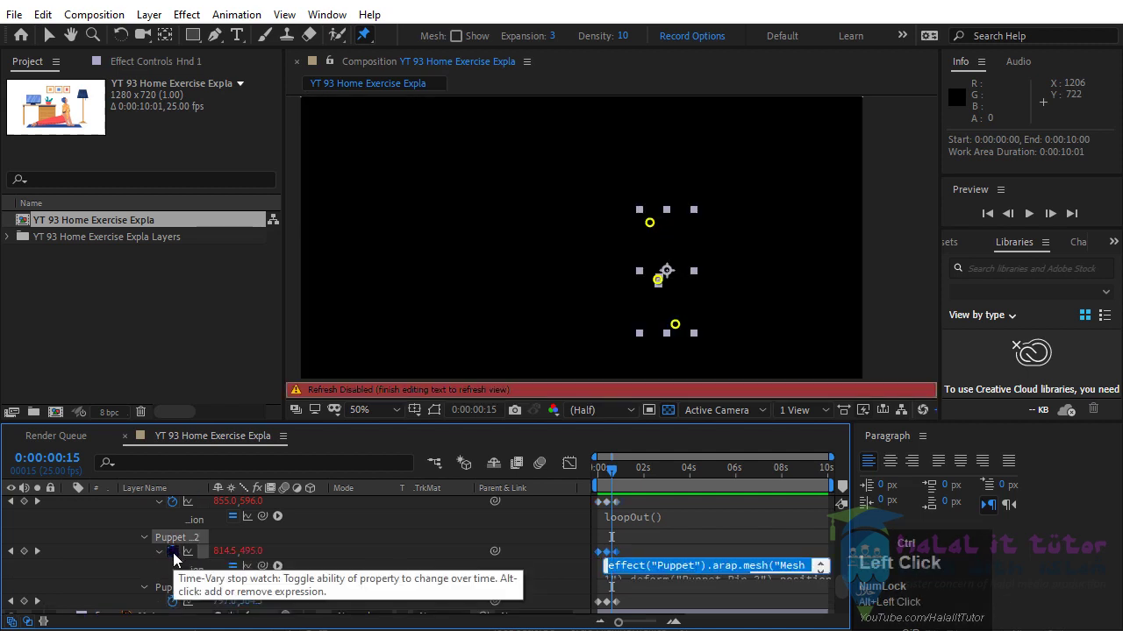
key(ctrl+v)
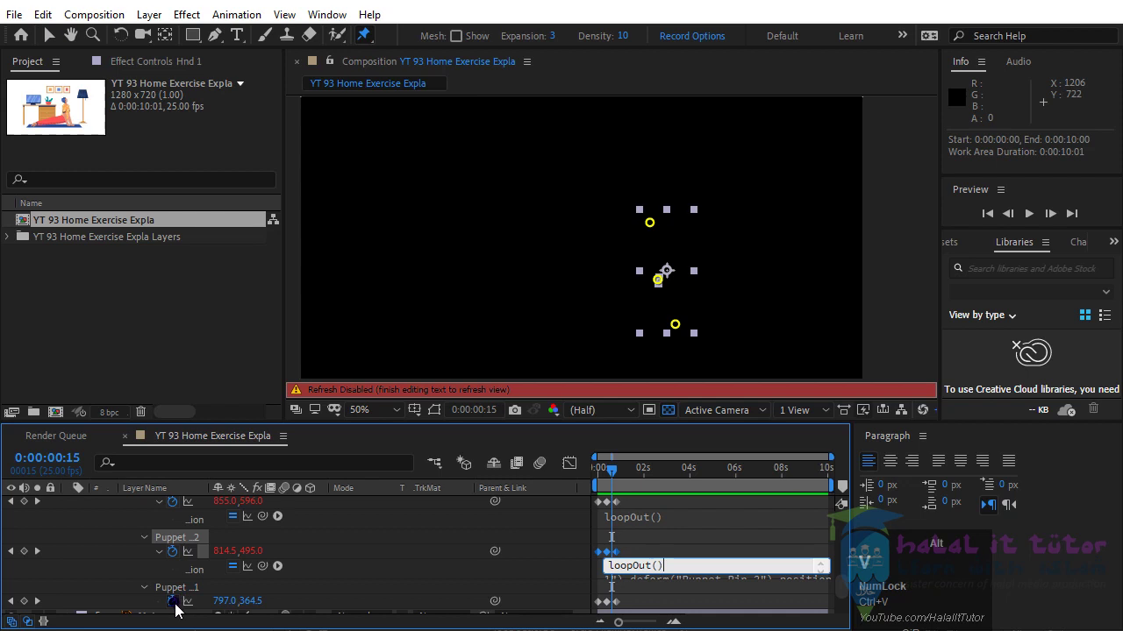
click(180, 611)
key(ctrl+v)
scroll(up, 3)
click(558, 528)
scroll(up, 3)
click(153, 562)
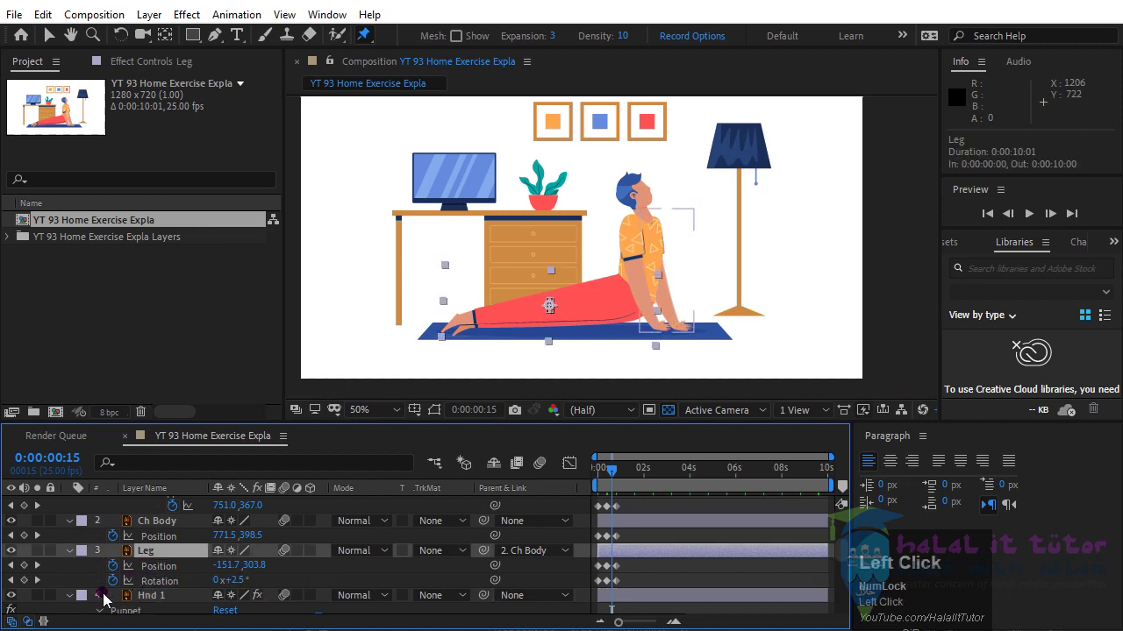
- Add loopOut() expressions to the Leg layer's Position and Rotation
key(alt+Num_Lock)
click(120, 576)
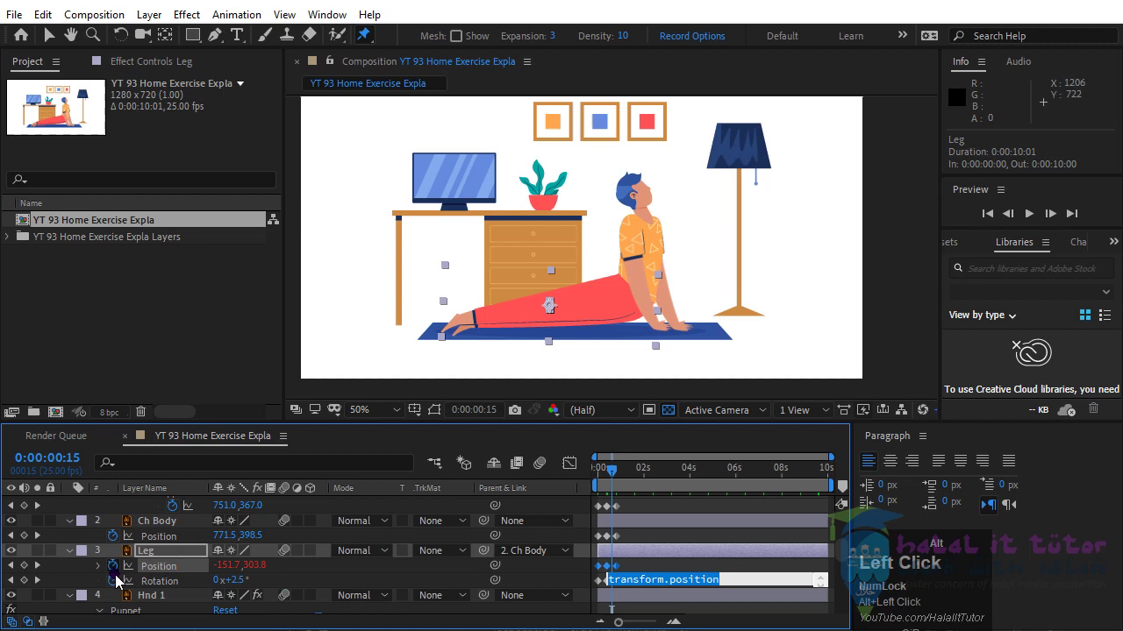
key(ctrl+v)
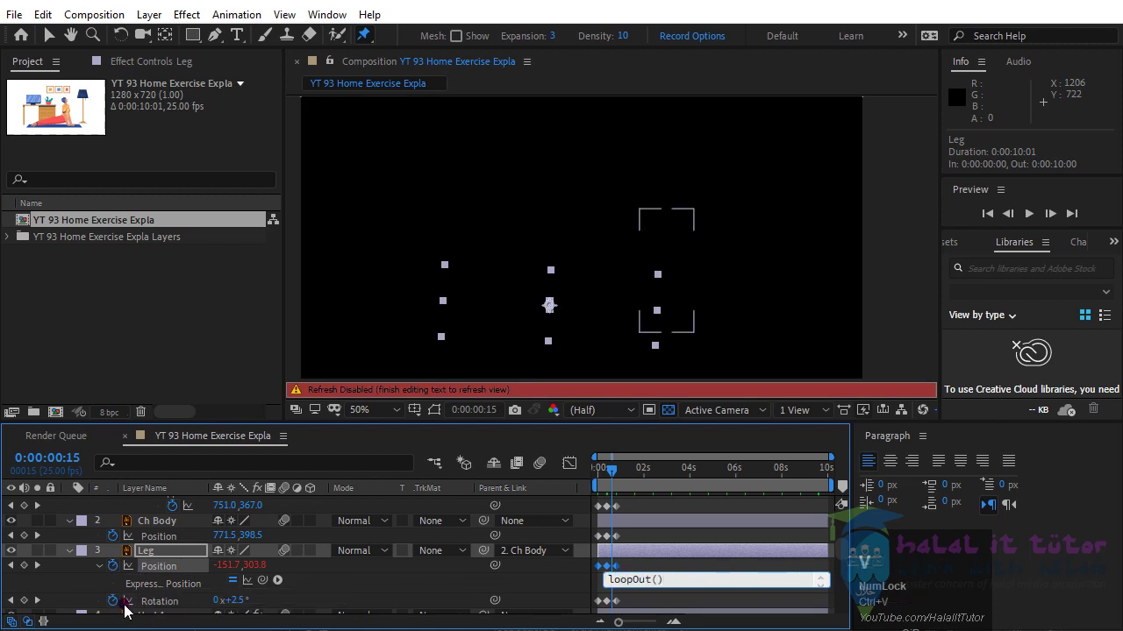
click(121, 608)
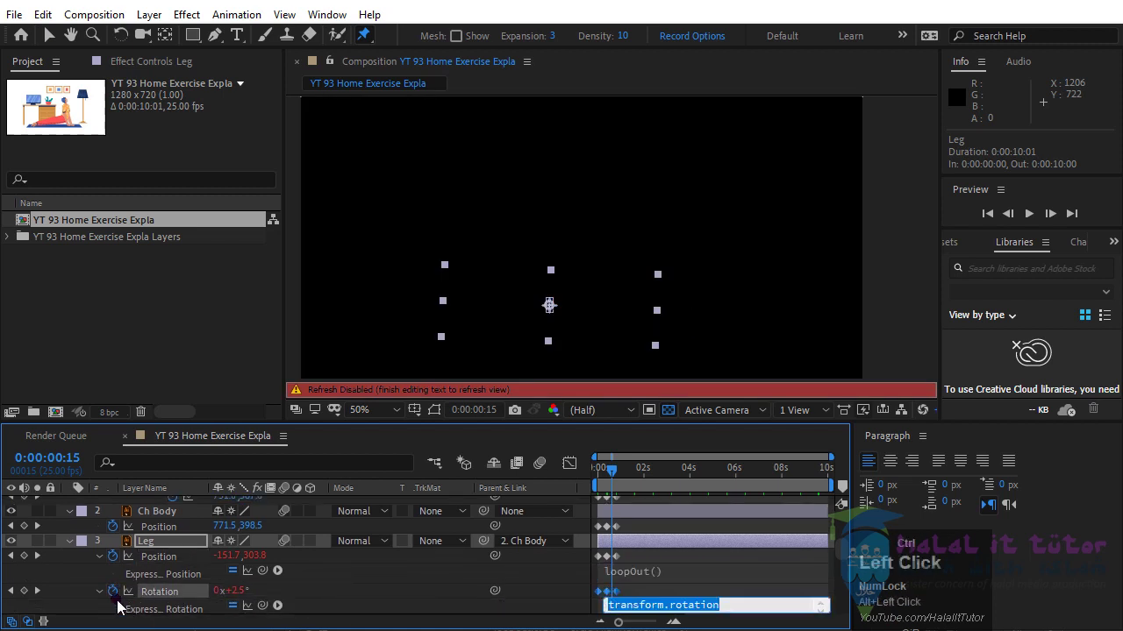
key(ctrl+v)
- Add a loopOut() expression to the Ch Body layer's Position
click(144, 550)
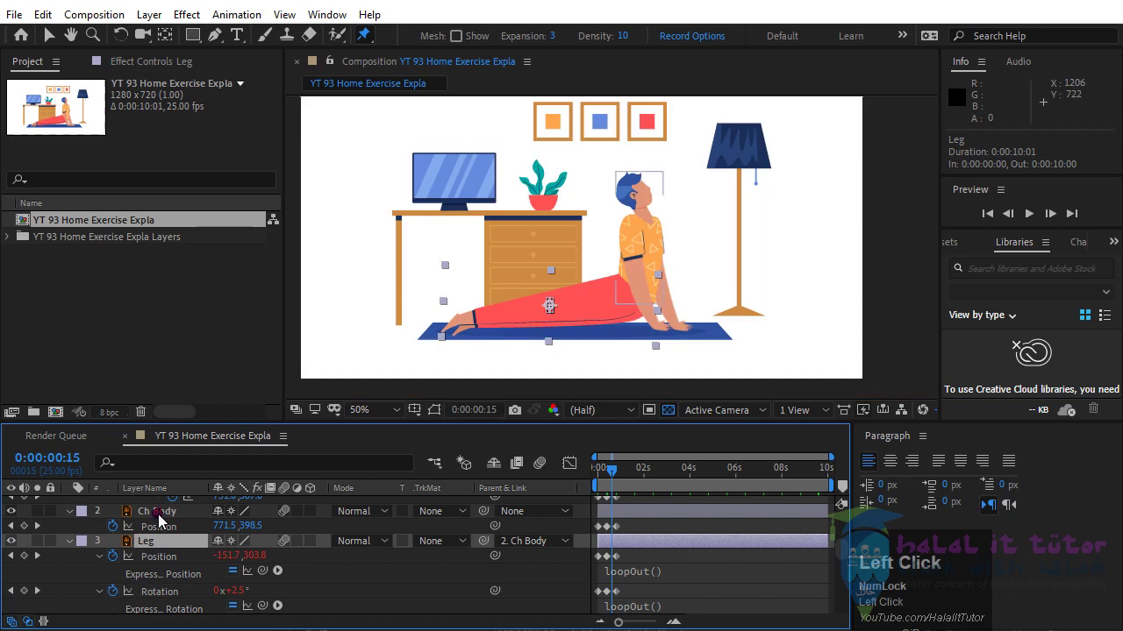
scroll(up, 3)
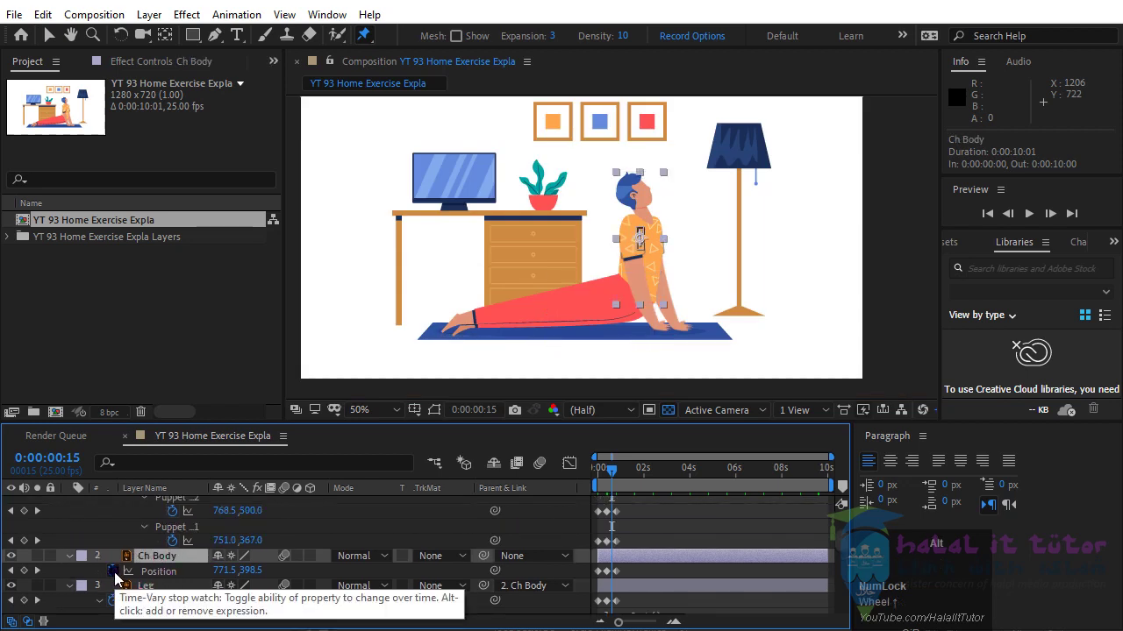
click(120, 580)
key(ctrl+v)
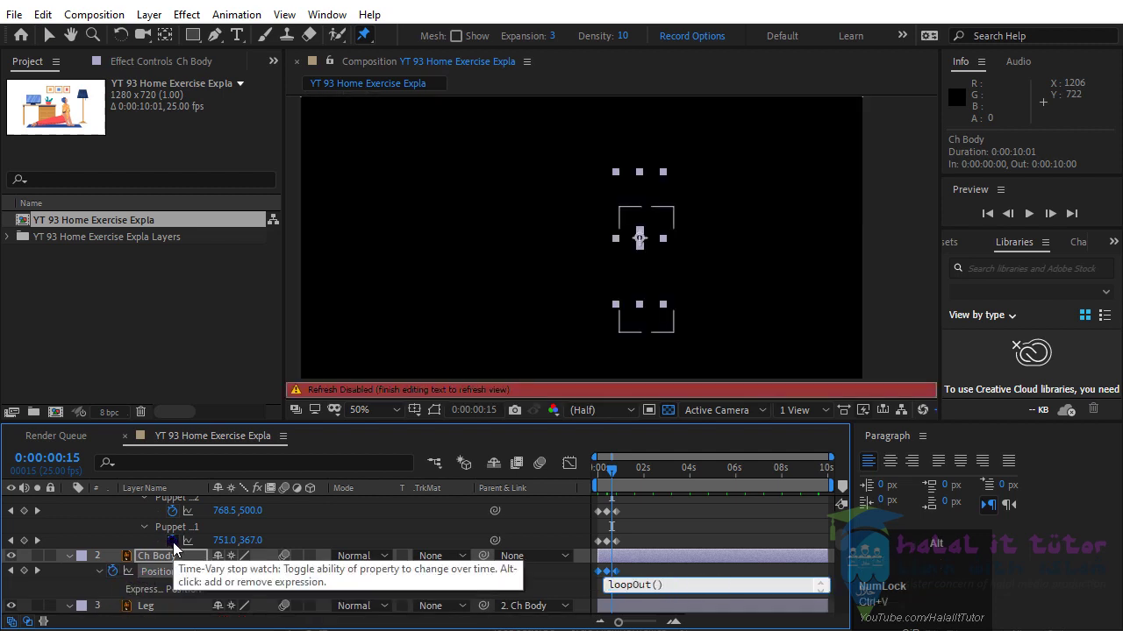
- Add loopOut() expressions to Hand 2's first two puppet pins
click(179, 550)
key(ctrl+v)
click(180, 517)
key(ctrl+v)
scroll(up, 3)
- Add a loopOut() expression to Hand 2's Puppet Pin 3 and commit it
click(179, 534)
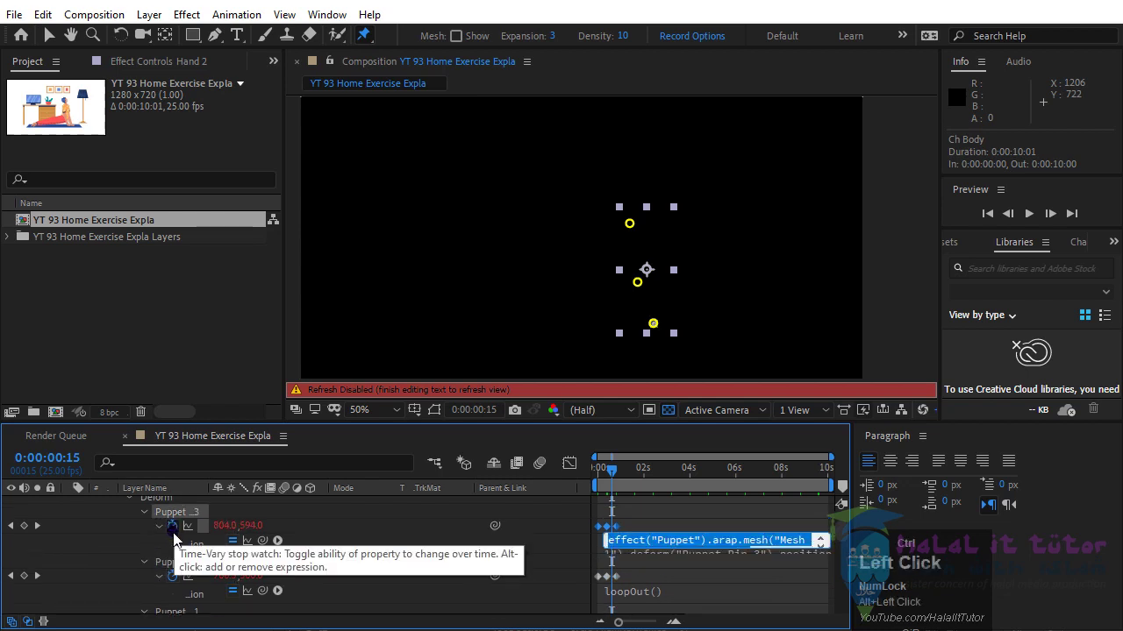
key(ctrl+v)
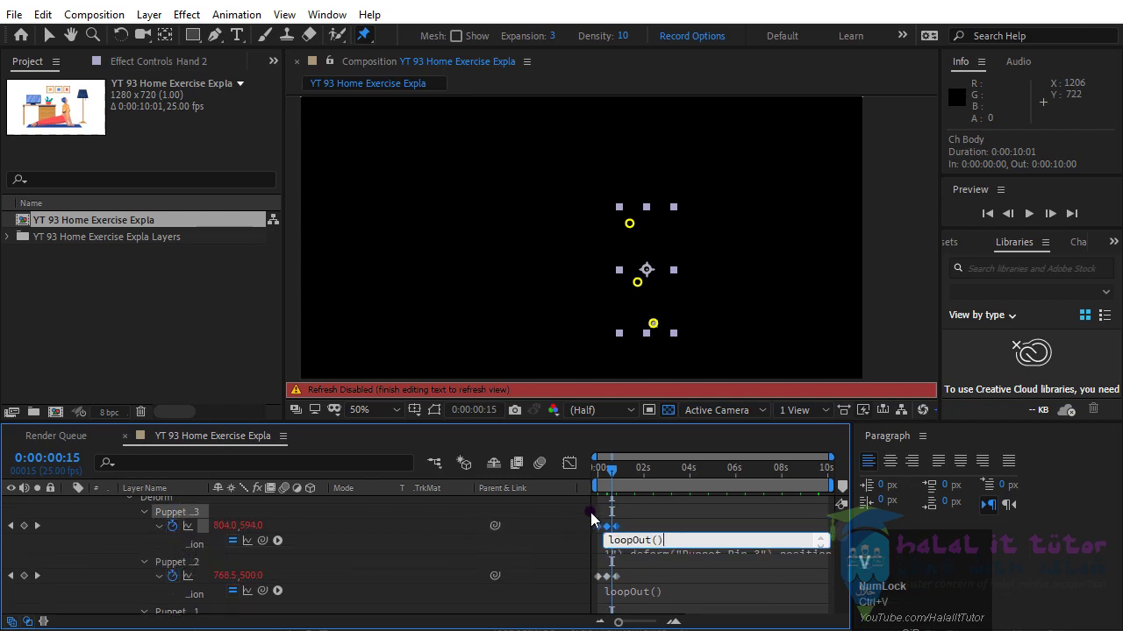
click(581, 522)
- Play back the looping yoga animation from the Preview panel
scroll(down, 3)
scroll(up, 3)
click(1037, 218)
double_click(1036, 217)
- Stop the preview playback
scroll(up, 3)
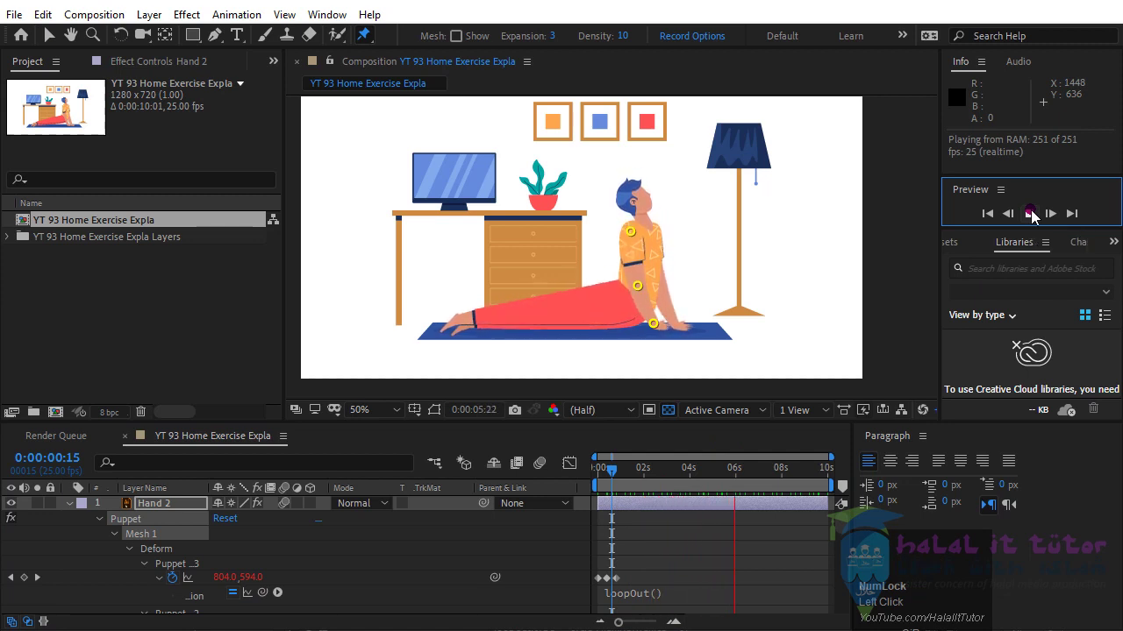
click(1034, 219)
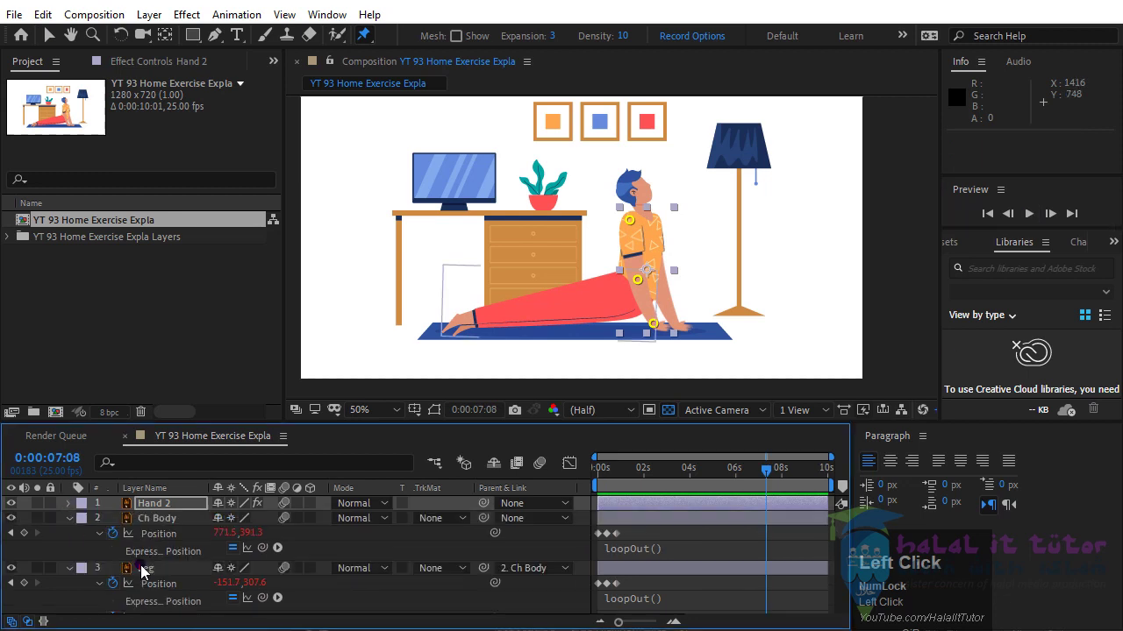
text(aeeeeee)
- Select every layer in the composition and collapse all their properties
key(ctrl+a)
click(154, 514)
key(ctrl+a)
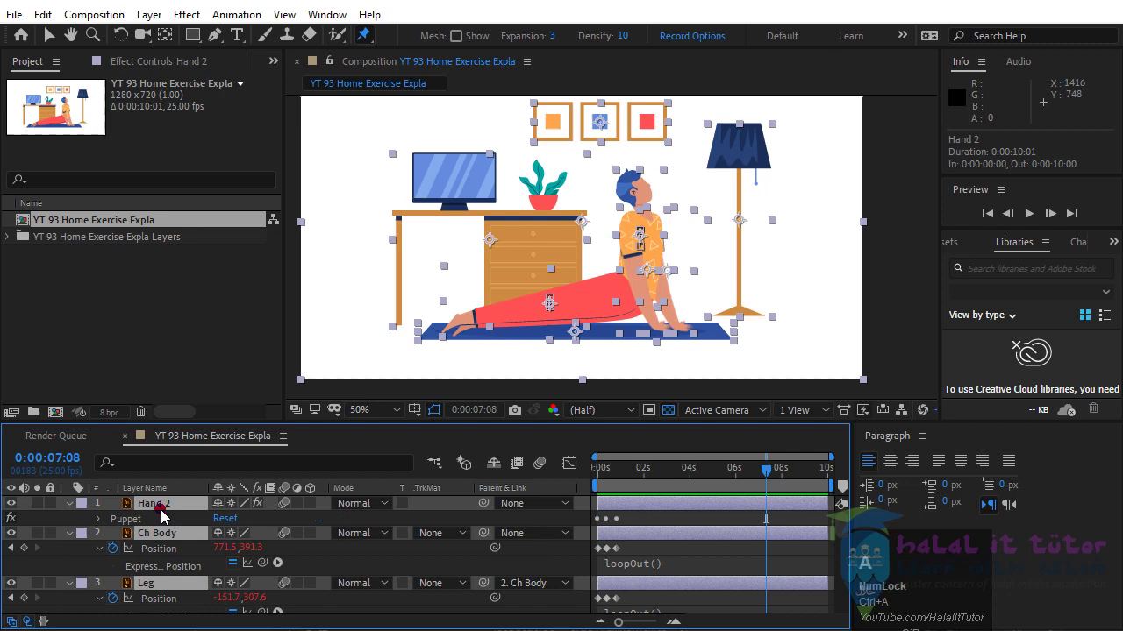
key(e)
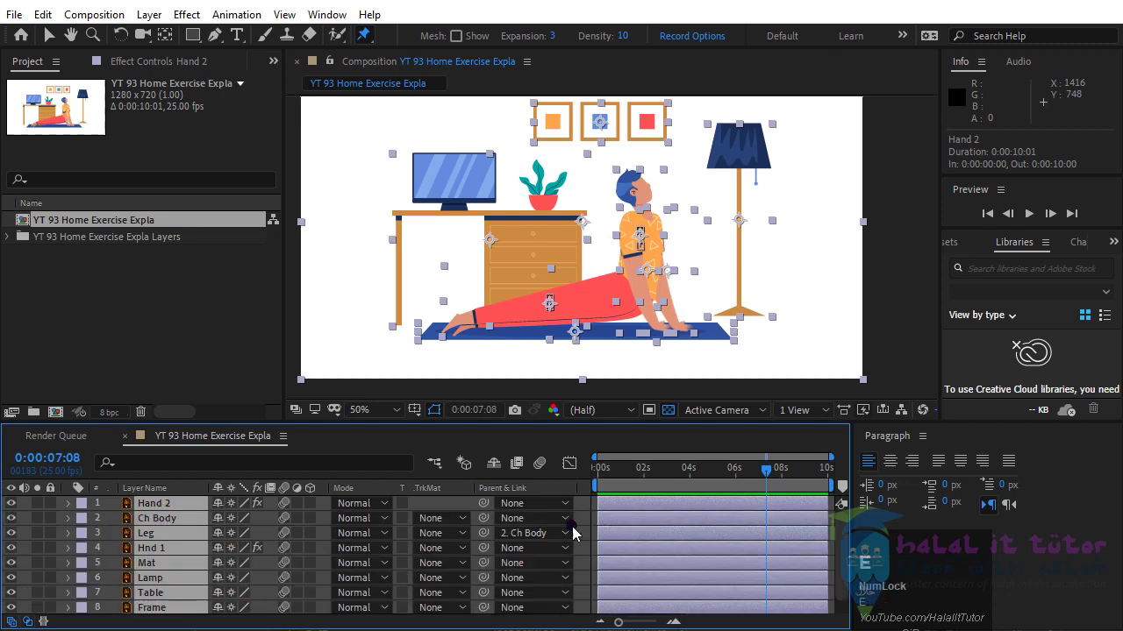